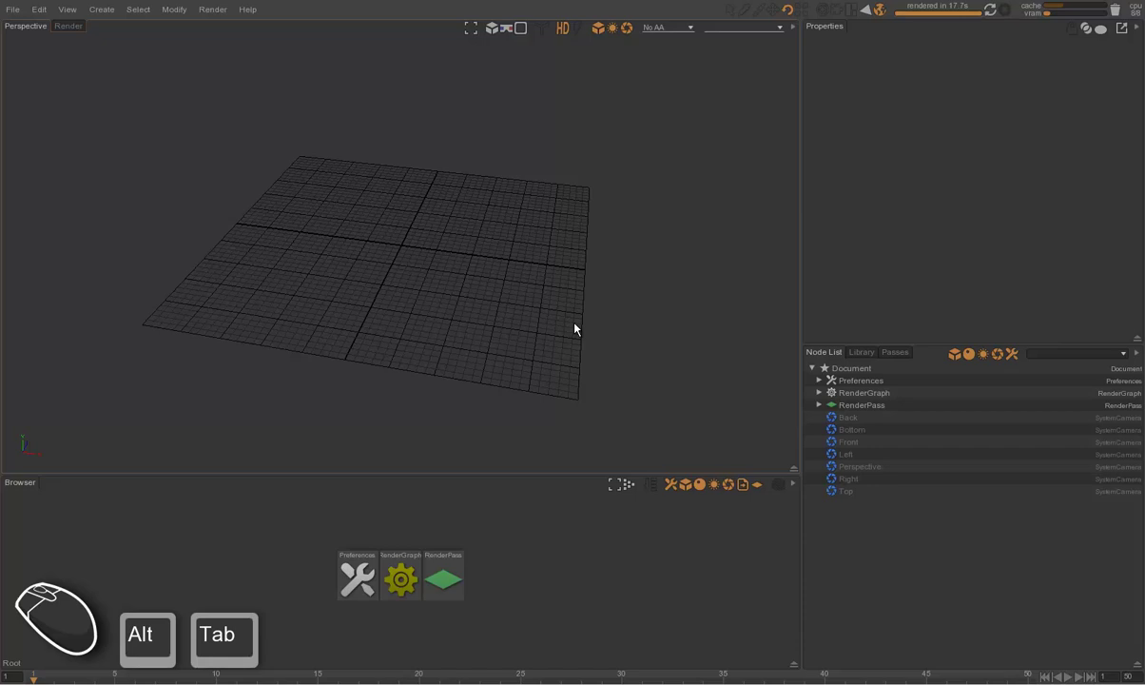
# Import the Infinite-Level Alembic head scan, adding Infinite-Level and polySurface1 nodes.
pyautogui.click(530, 312)
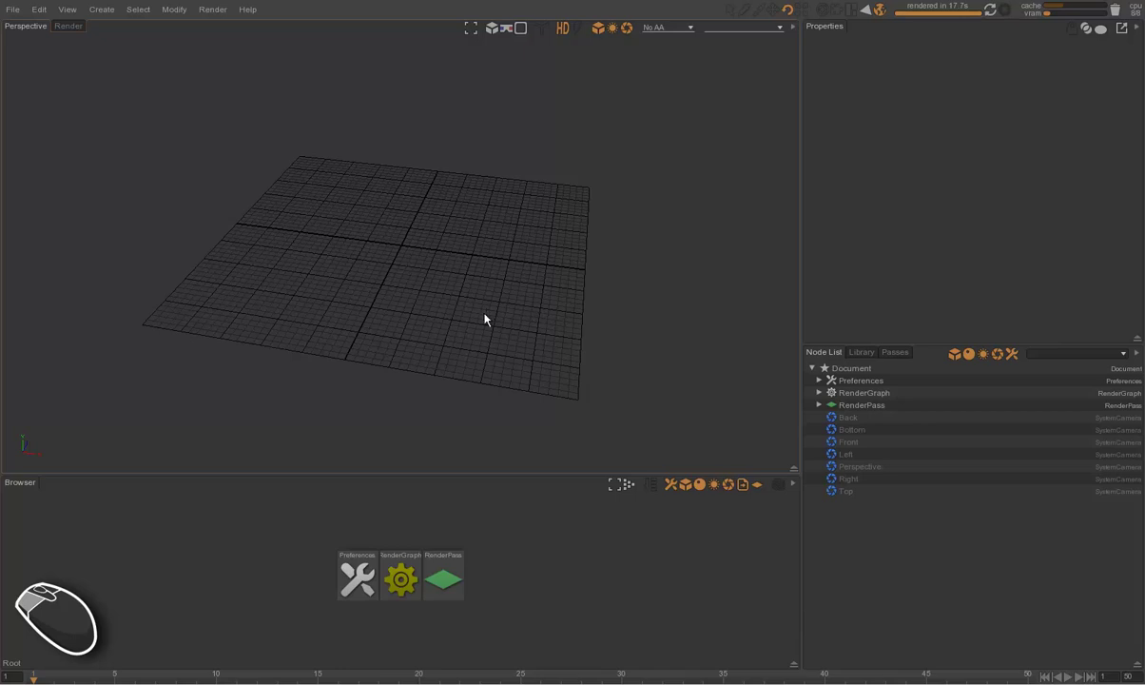
pyautogui.press('alt+Tab')
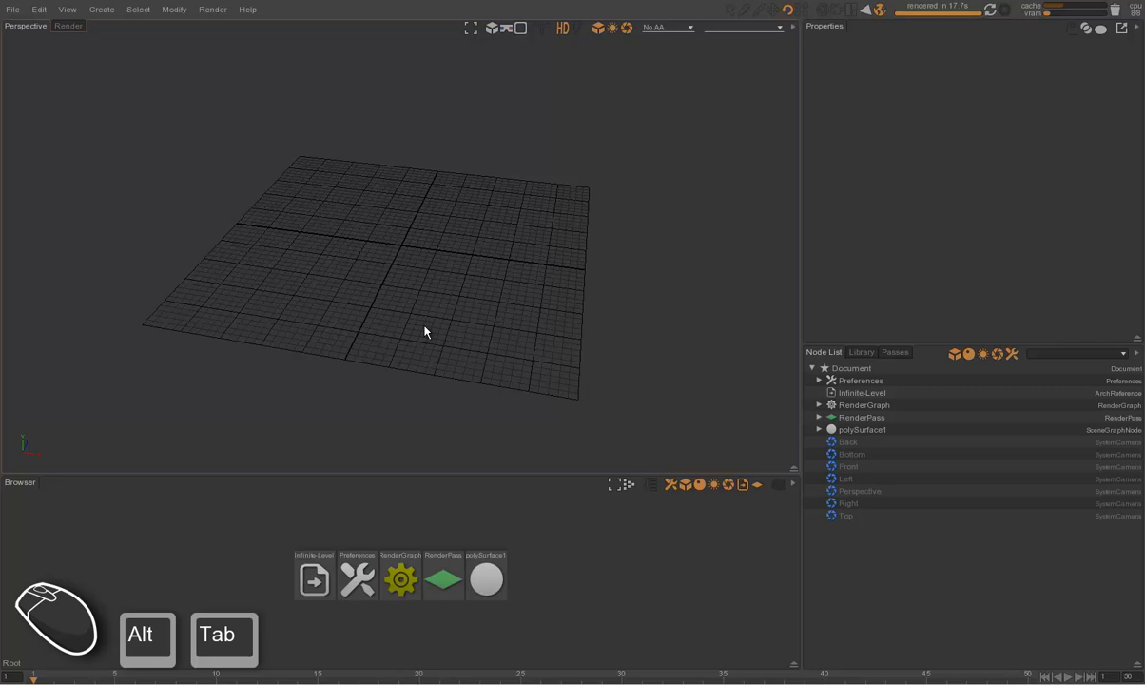
# Frame the head scan and set the Perspective camera's Near clipping to 0.1.
pyautogui.click(425, 306)
pyautogui.press('f')
pyautogui.middleClick(481, 246)
pyautogui.moveTo(497, 251); pyautogui.dragTo(515, 216)
pyautogui.moveTo(513, 221); pyautogui.dragTo(510, 240)
pyautogui.click(492, 251)
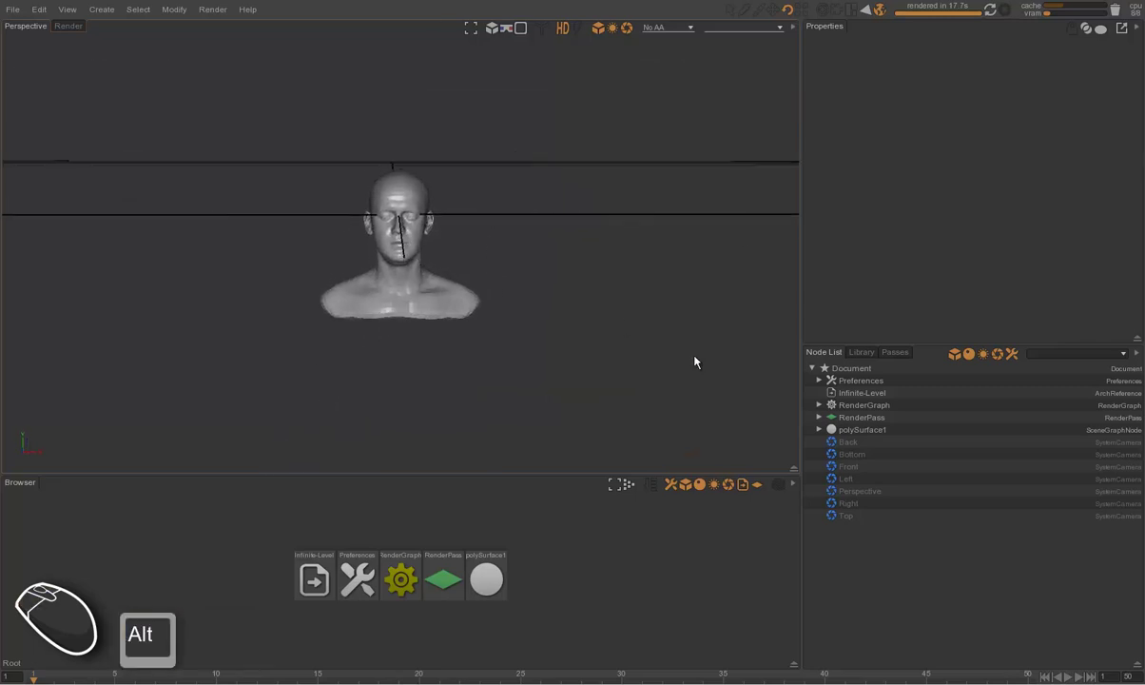
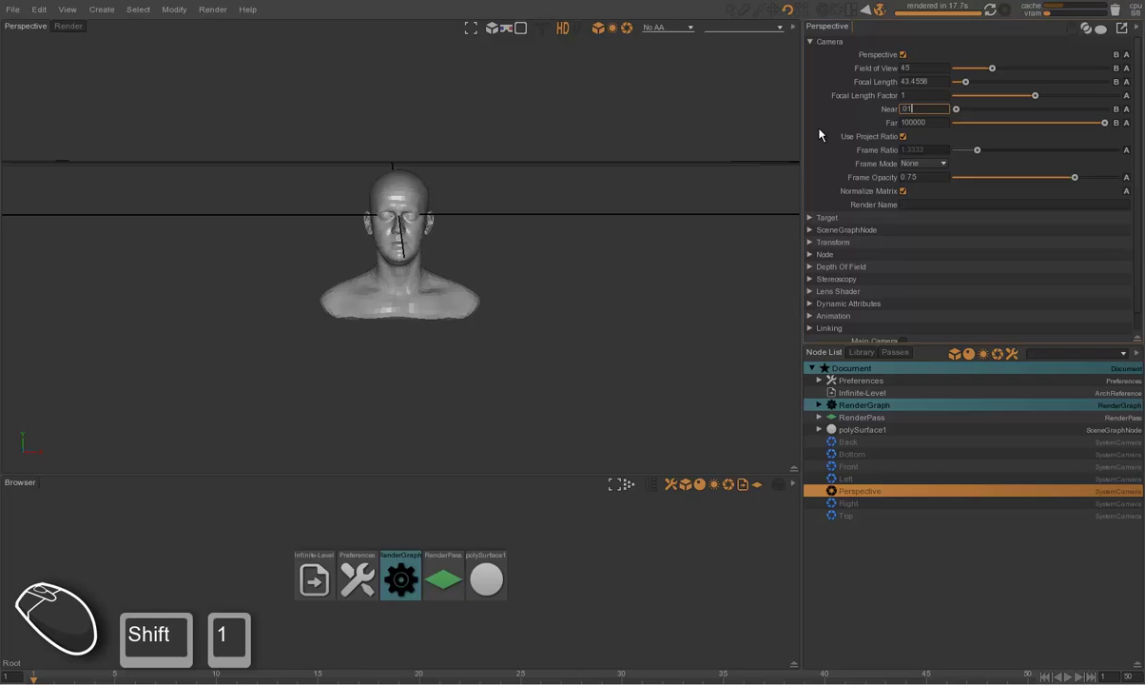
pyautogui.press('Return')
# Orbit and zoom the viewport to face the head up close.
pyautogui.moveTo(553, 287); pyautogui.dragTo(499, 292)
pyautogui.click(412, 282)
pyautogui.press('f')
pyautogui.moveTo(447, 265); pyautogui.dragTo(508, 355)
pyautogui.middleClick(497, 320)
pyautogui.middleClick(499, 249)
pyautogui.click(534, 255)
pyautogui.click(517, 259)
pyautogui.click(545, 266)
pyautogui.moveTo(536, 266); pyautogui.dragTo(557, 264)
pyautogui.moveTo(556, 264); pyautogui.dragTo(544, 269)
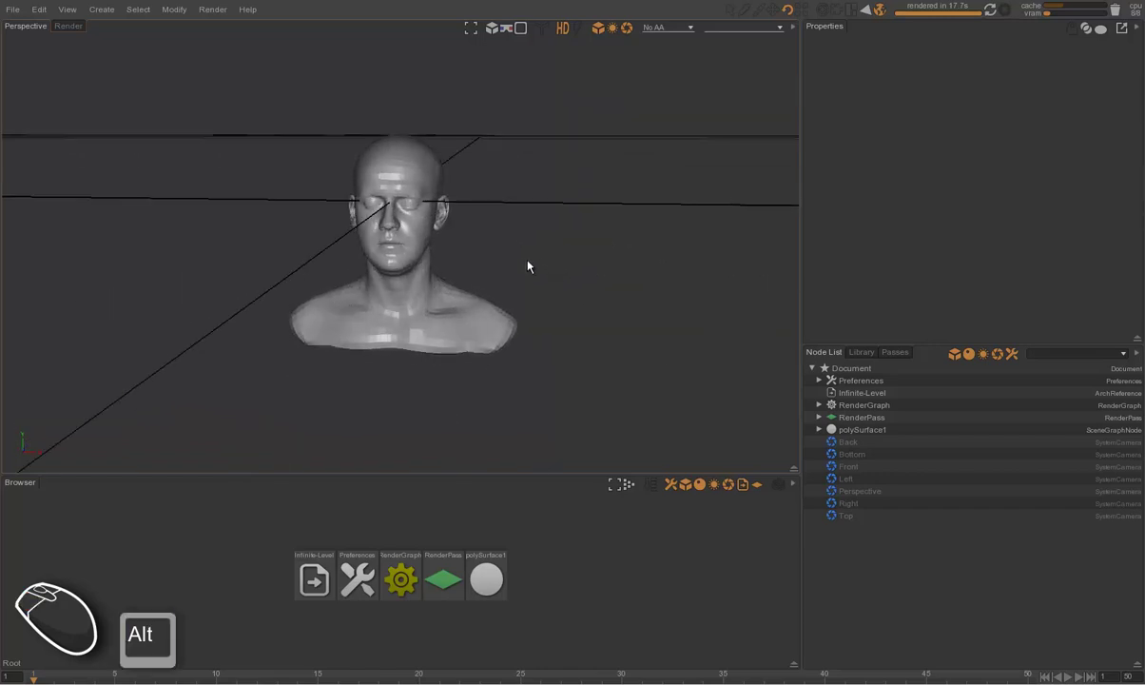
# Render a first preview showing the head as a black silhouette.
pyautogui.press('ctrl+r')
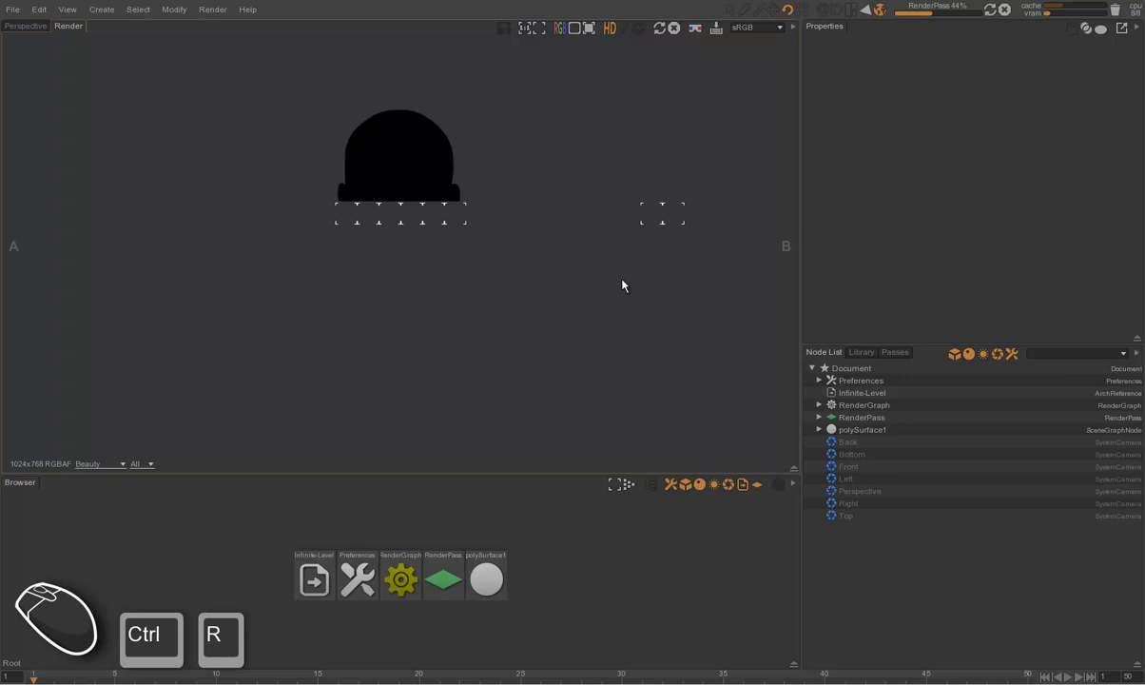
pyautogui.click(572, 600)
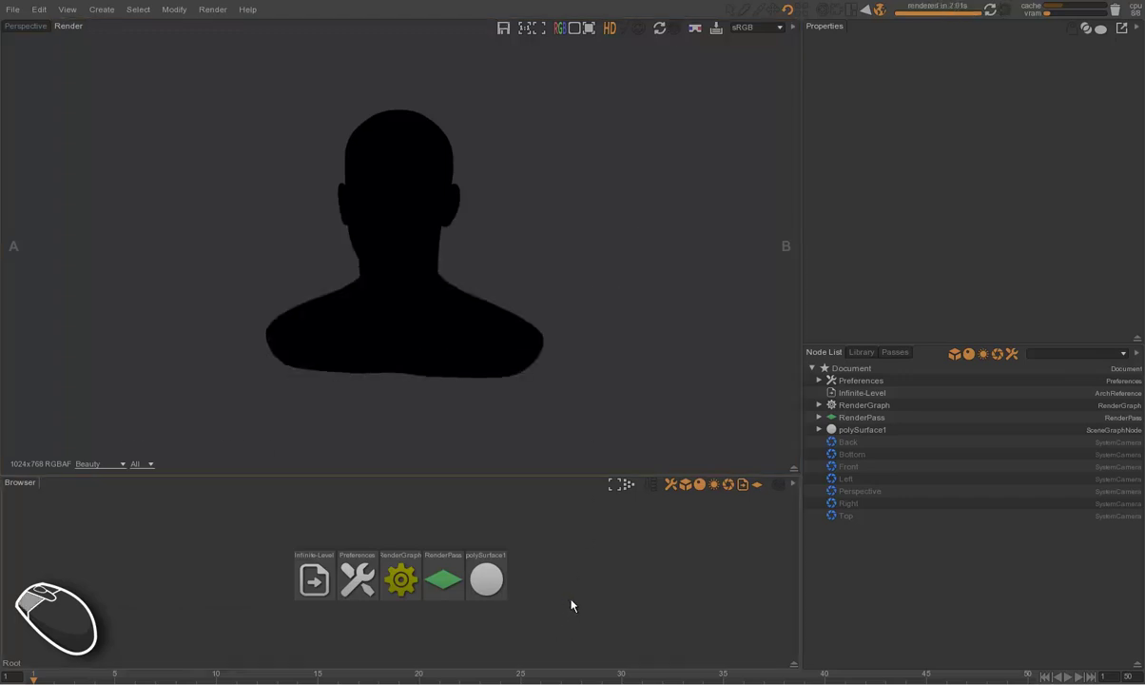
pyautogui.press('ctrl+space')
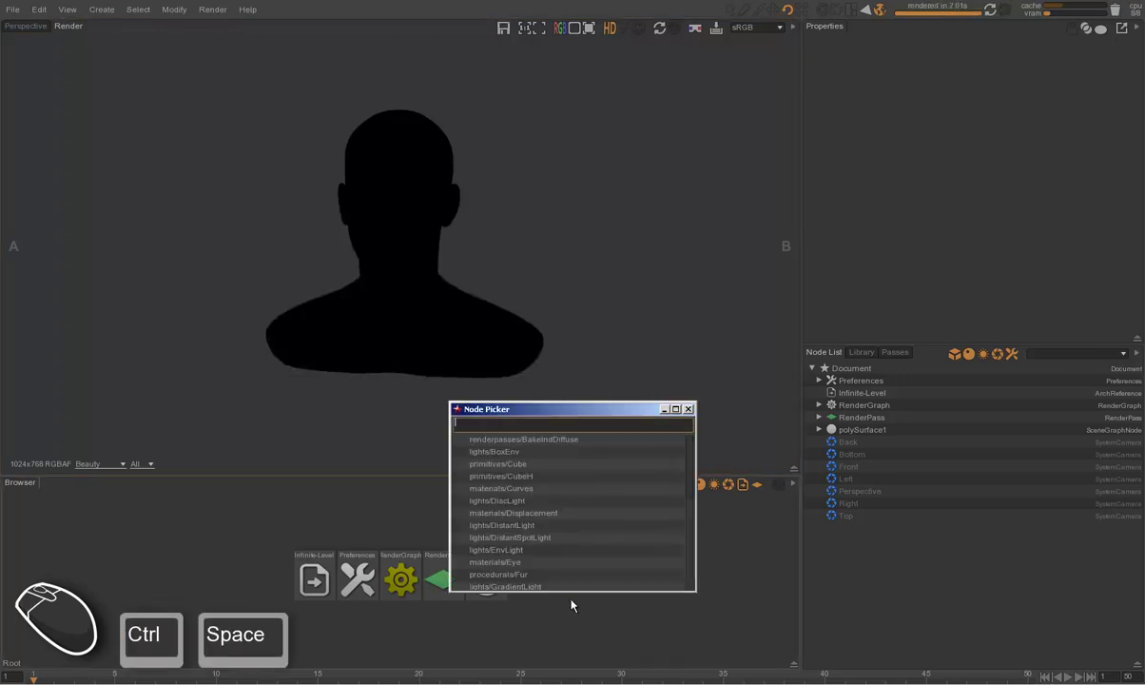
# Create a lights/DistantLight node and rotate it toward the head.
pyautogui.press('d')
pyautogui.press('s')
pyautogui.press('Down')
pyautogui.press('Return')
pyautogui.click(632, 287)
pyautogui.press('ctrl+Tab')
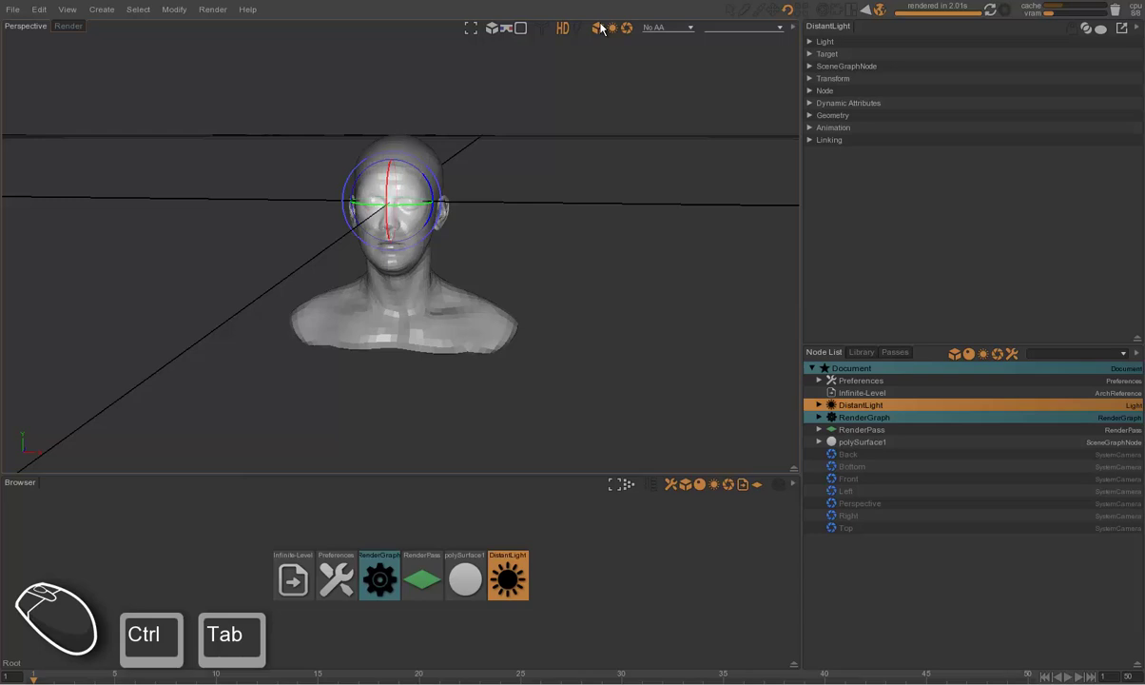
pyautogui.click(604, 29)
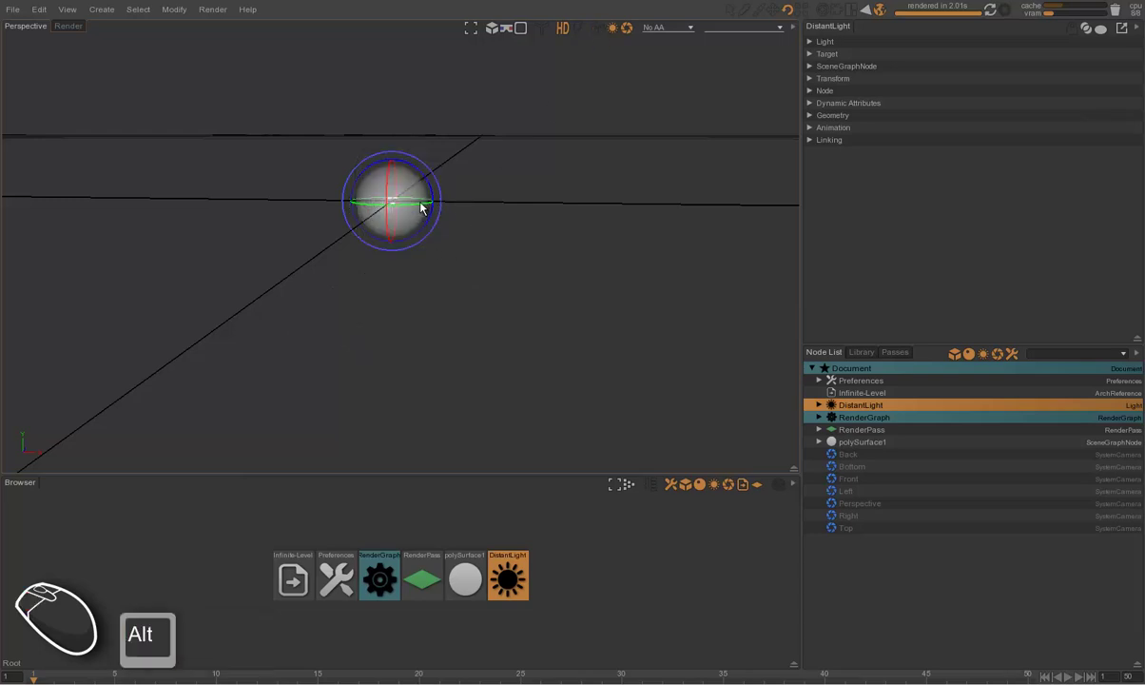
pyautogui.moveTo(420, 208); pyautogui.dragTo(406, 212)
pyautogui.moveTo(416, 236); pyautogui.dragTo(394, 308)
pyautogui.moveTo(385, 292); pyautogui.dragTo(385, 280)
pyautogui.moveTo(426, 277); pyautogui.dragTo(435, 268)
# Create a second distant light by copying the first.
pyautogui.press('ctrl+alt+Tab')
pyautogui.click(520, 567)
pyautogui.press('ctrl+c')
pyautogui.press('ctrl+v')
pyautogui.moveTo(503, 333); pyautogui.dragTo(477, 328)
pyautogui.moveTo(448, 289); pyautogui.dragTo(428, 283)
pyautogui.click(430, 270)
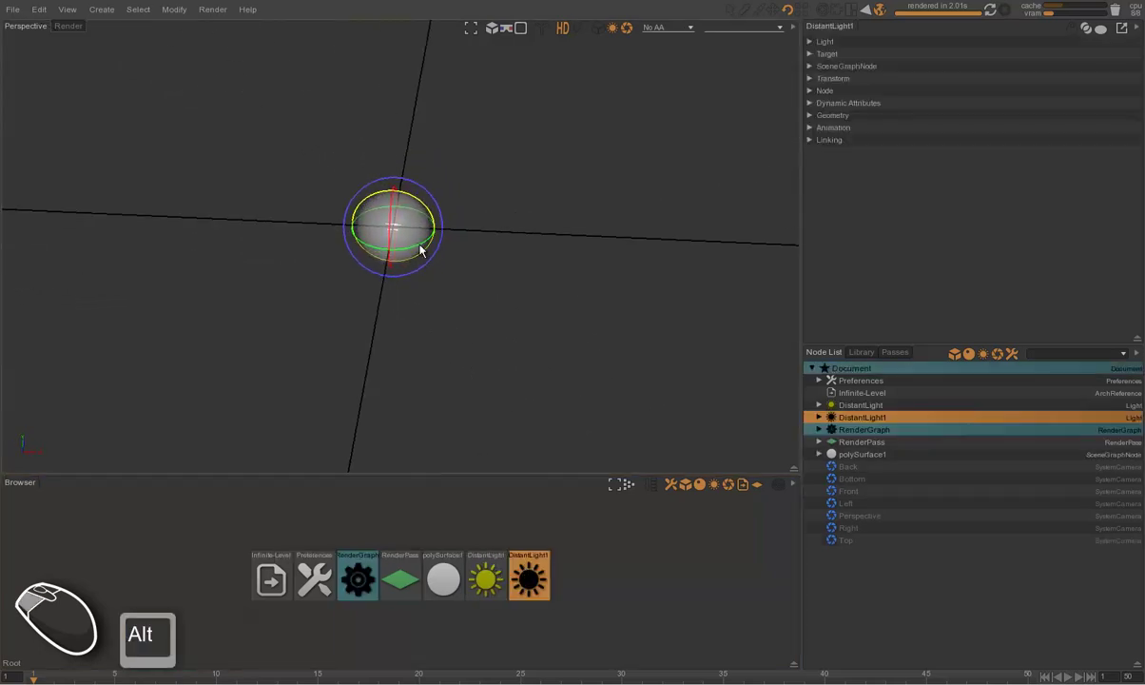
# Rotate the second distant light with the manipulator to aim at the head.
pyautogui.moveTo(422, 248); pyautogui.dragTo(289, 181)
pyautogui.moveTo(481, 255); pyautogui.dragTo(391, 288)
pyautogui.click(408, 298)
pyautogui.moveTo(422, 296); pyautogui.dragTo(483, 228)
pyautogui.moveTo(607, 32); pyautogui.dragTo(583, 71)
pyautogui.moveTo(540, 147); pyautogui.dragTo(559, 147)
pyautogui.moveTo(541, 171); pyautogui.dragTo(495, 302)
# Frame the view close on the face and clear the light selection.
pyautogui.click(487, 311)
pyautogui.click(522, 293)
pyautogui.moveTo(510, 327); pyautogui.dragTo(524, 361)
pyautogui.scroll(3)
pyautogui.click(525, 342)
pyautogui.scroll(3)
pyautogui.click(538, 356)
pyautogui.middleClick(544, 365)
pyautogui.scroll(3)
pyautogui.moveTo(537, 375); pyautogui.dragTo(536, 399)
pyautogui.rightClick(531, 410)
pyautogui.middleClick(511, 430)
pyautogui.moveTo(505, 424); pyautogui.dragTo(506, 419)
pyautogui.click(506, 419)
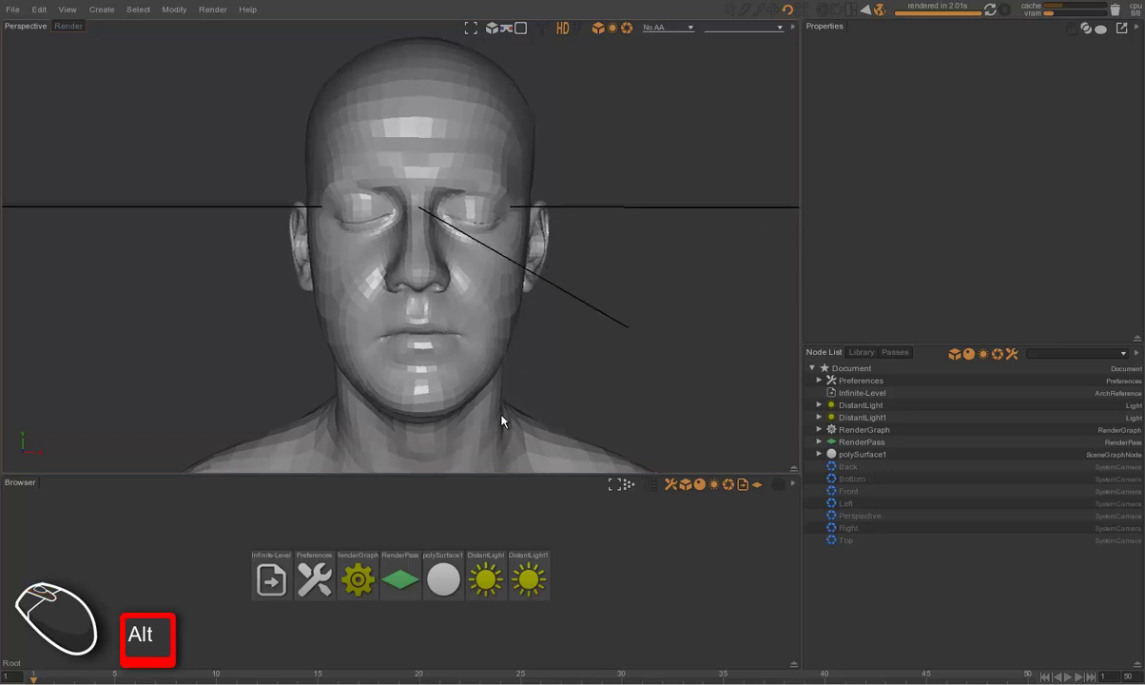
# Render the head lit by both distant lights, then select the RenderGraph node.
pyautogui.press('ctrl+r')
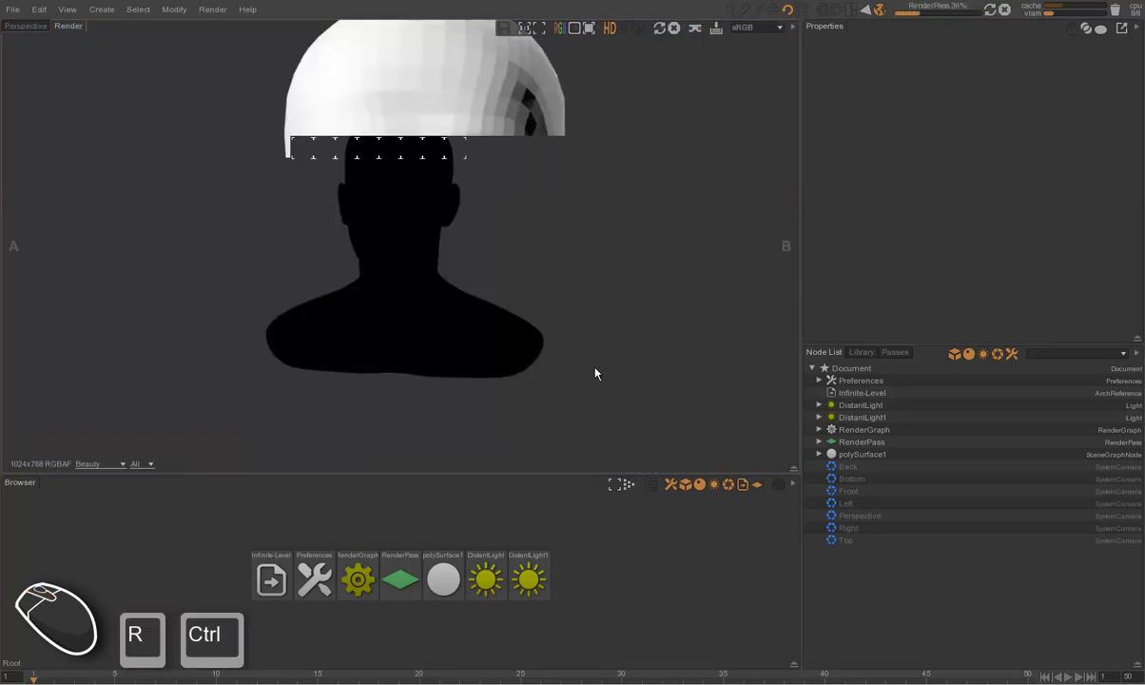
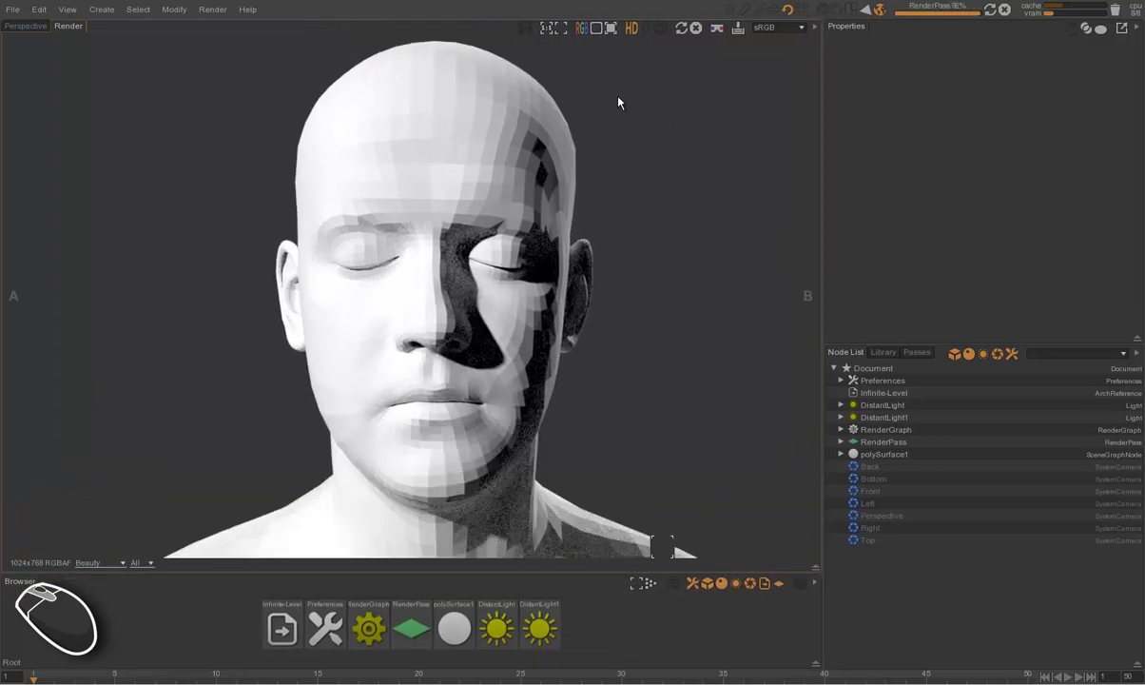
pyautogui.click(603, 32)
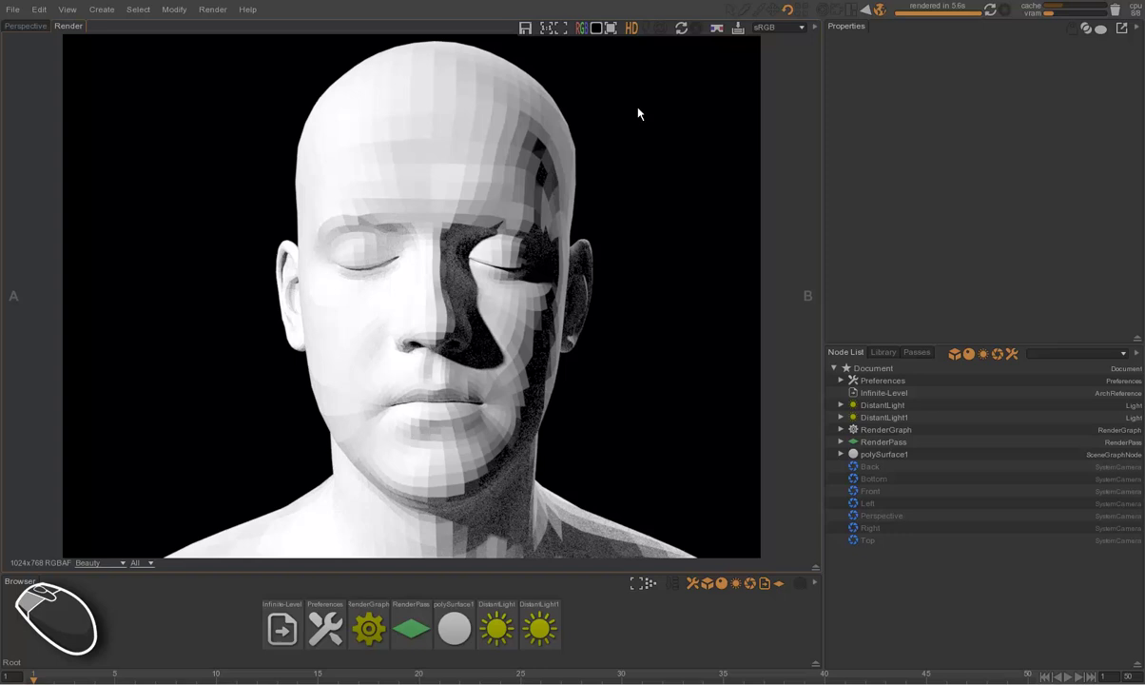
pyautogui.press('alt+Tab')
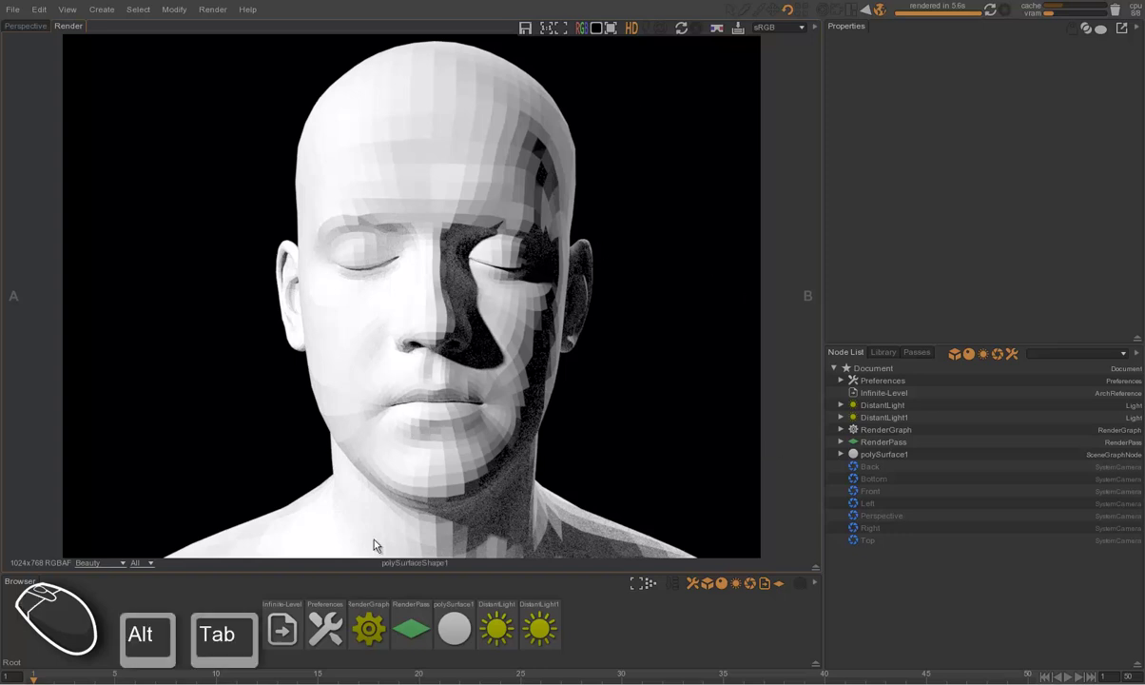
pyautogui.click(372, 653)
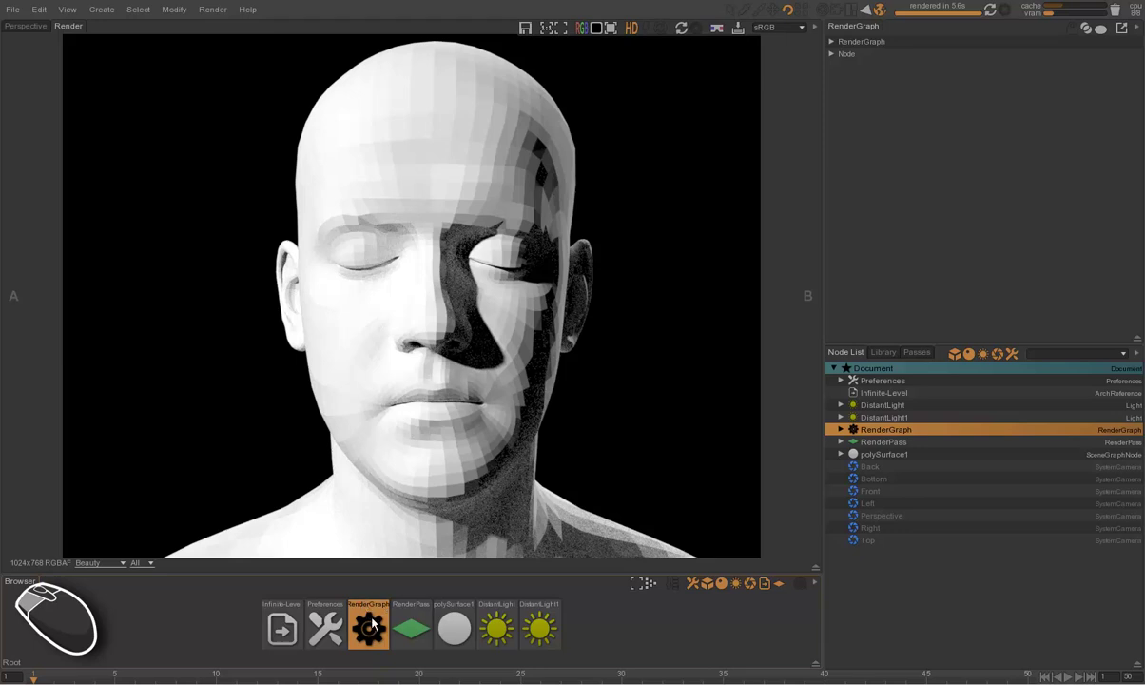
# Add an Attributes node to the RenderGraph and connect it into the chain.
pyautogui.click(373, 623)
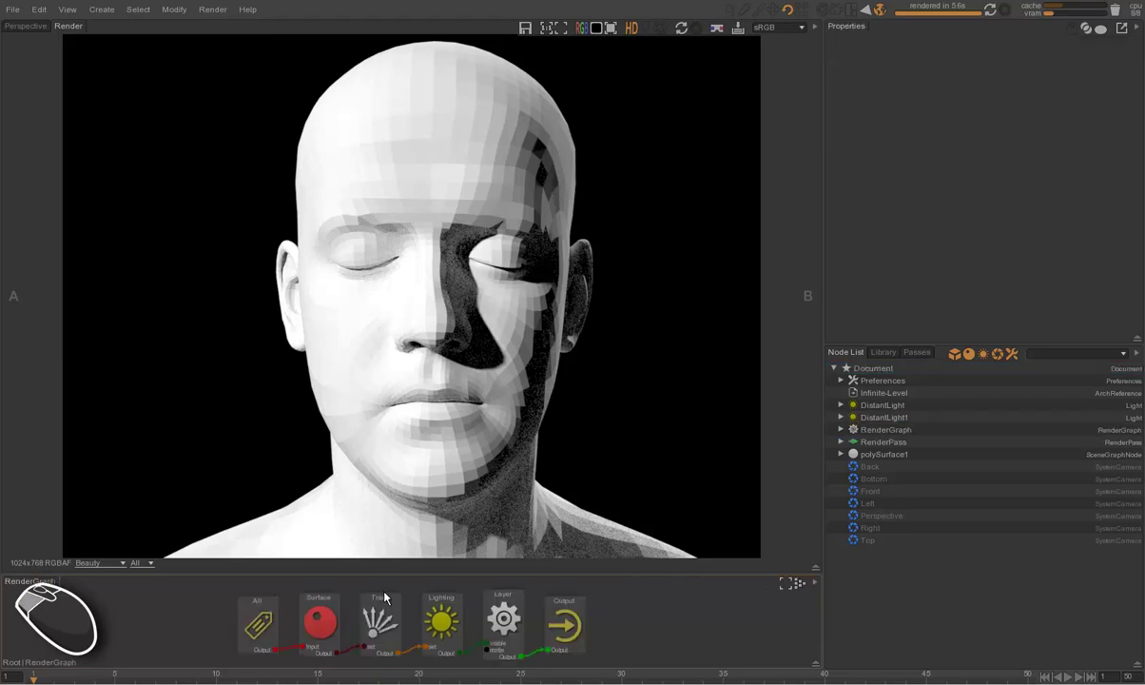
pyautogui.middleClick(390, 587)
pyautogui.moveTo(282, 594); pyautogui.dragTo(236, 607)
pyautogui.click(302, 588)
pyautogui.press('ctrl+space')
pyautogui.press('a')
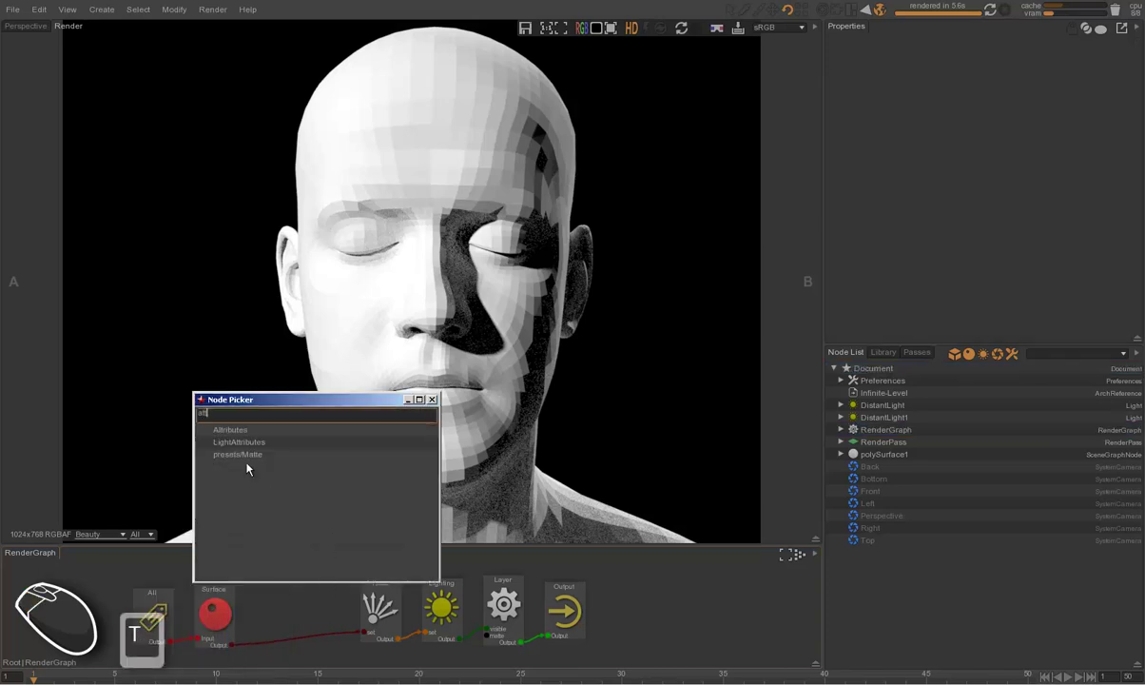
pyautogui.click(239, 436)
pyautogui.moveTo(318, 572); pyautogui.dragTo(331, 632)
pyautogui.moveTo(331, 631); pyautogui.dragTo(330, 641)
pyautogui.click(330, 628)
# Set Subdivision Level to 4 with Smooth enabled and re-render the head.
pyautogui.click(856, 109)
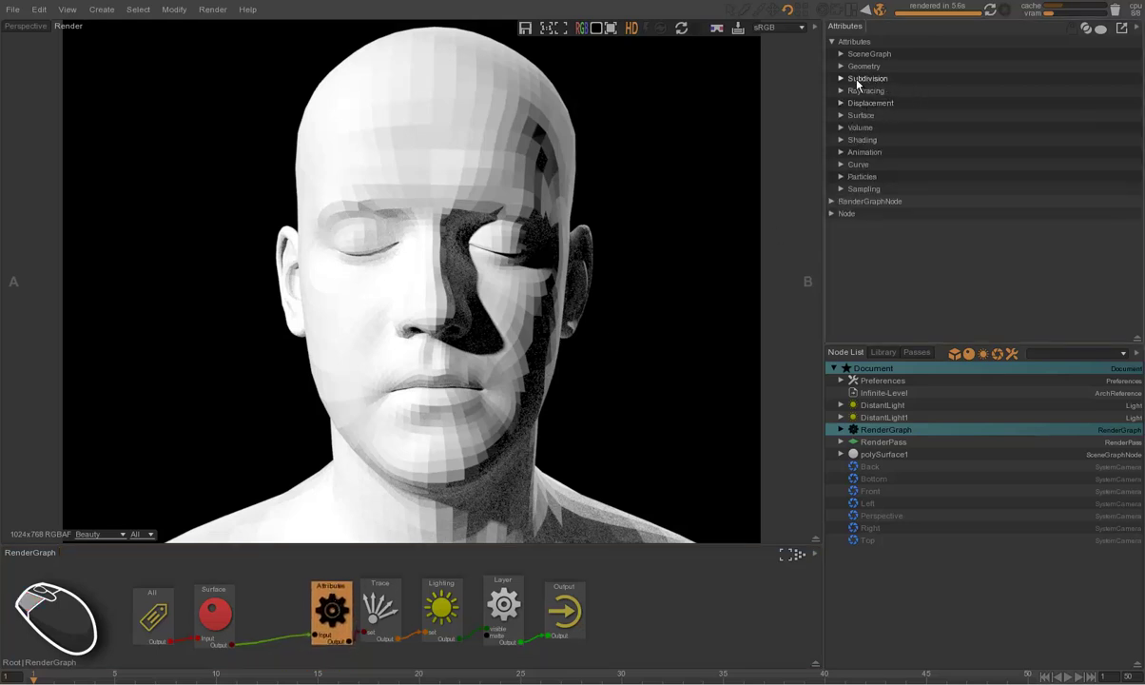
pyautogui.click(865, 77)
pyautogui.click(1061, 92)
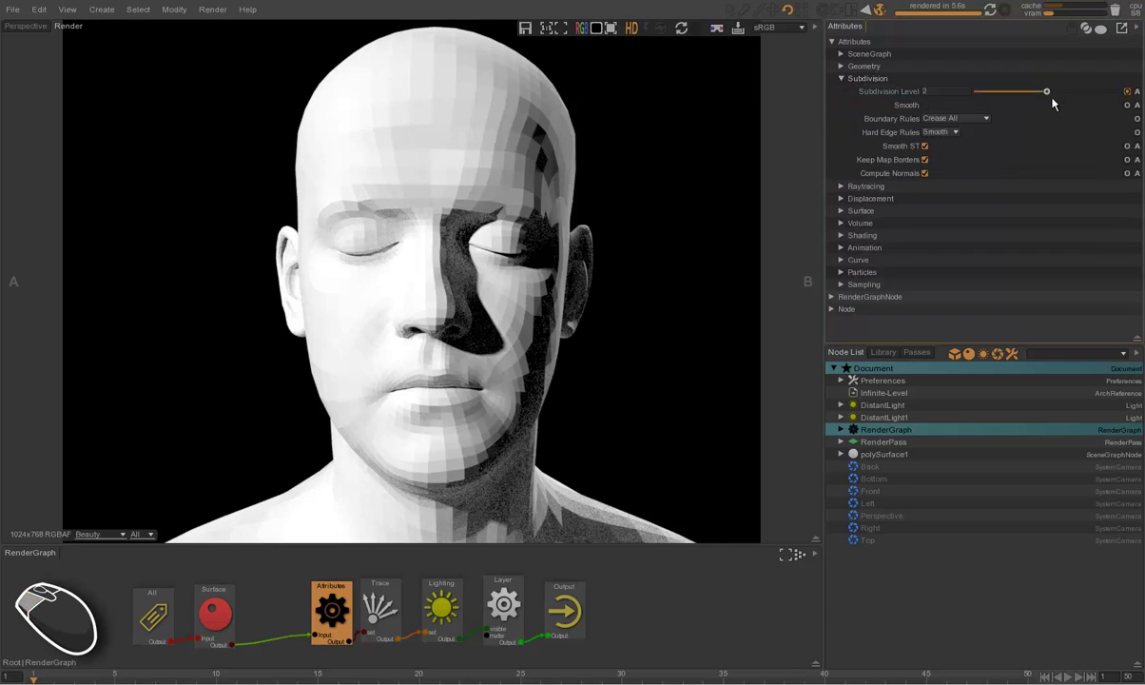
pyautogui.moveTo(1061, 95); pyautogui.dragTo(1120, 93)
pyautogui.click(928, 113)
pyautogui.click(933, 112)
pyautogui.click(684, 29)
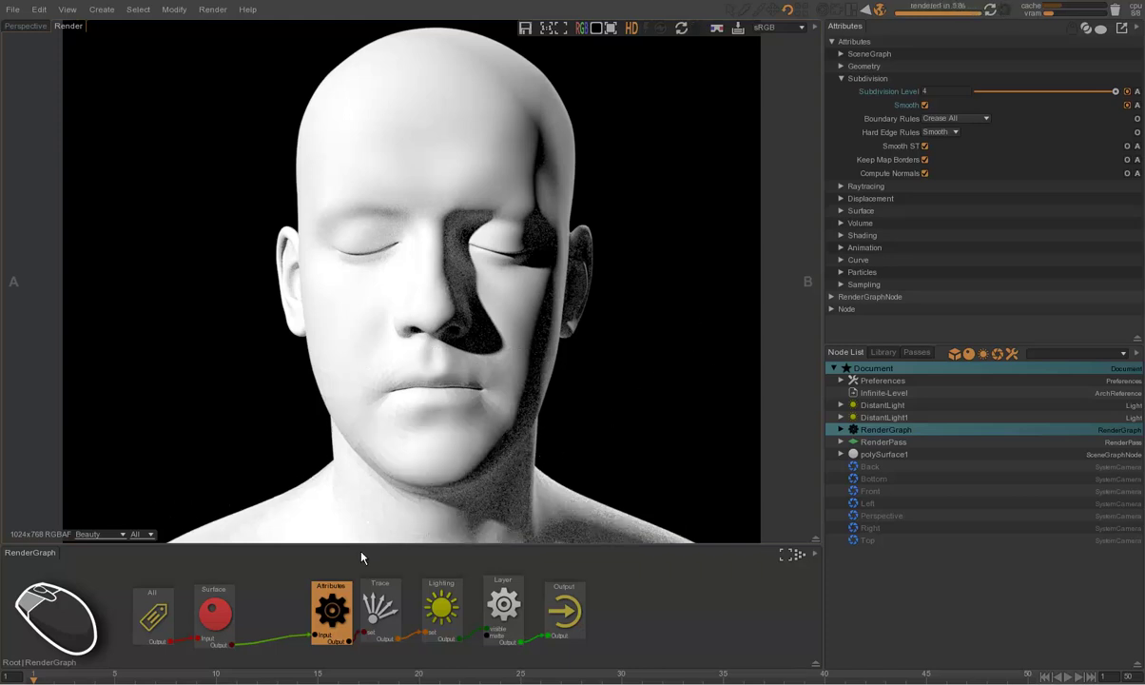
pyautogui.click(330, 612)
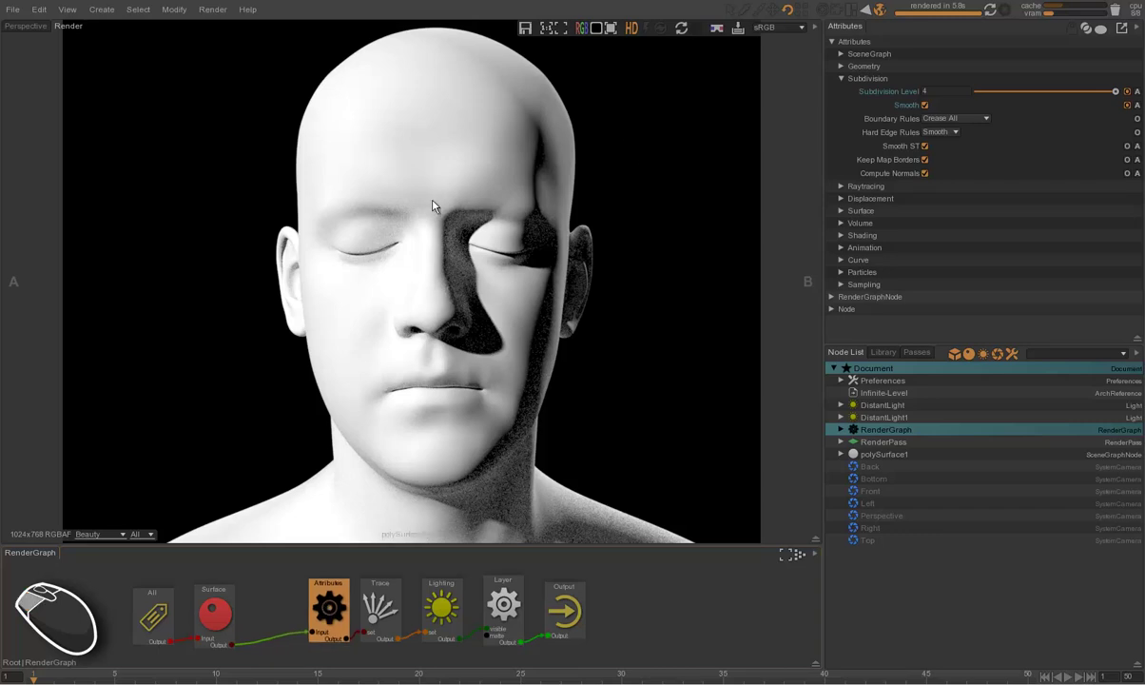
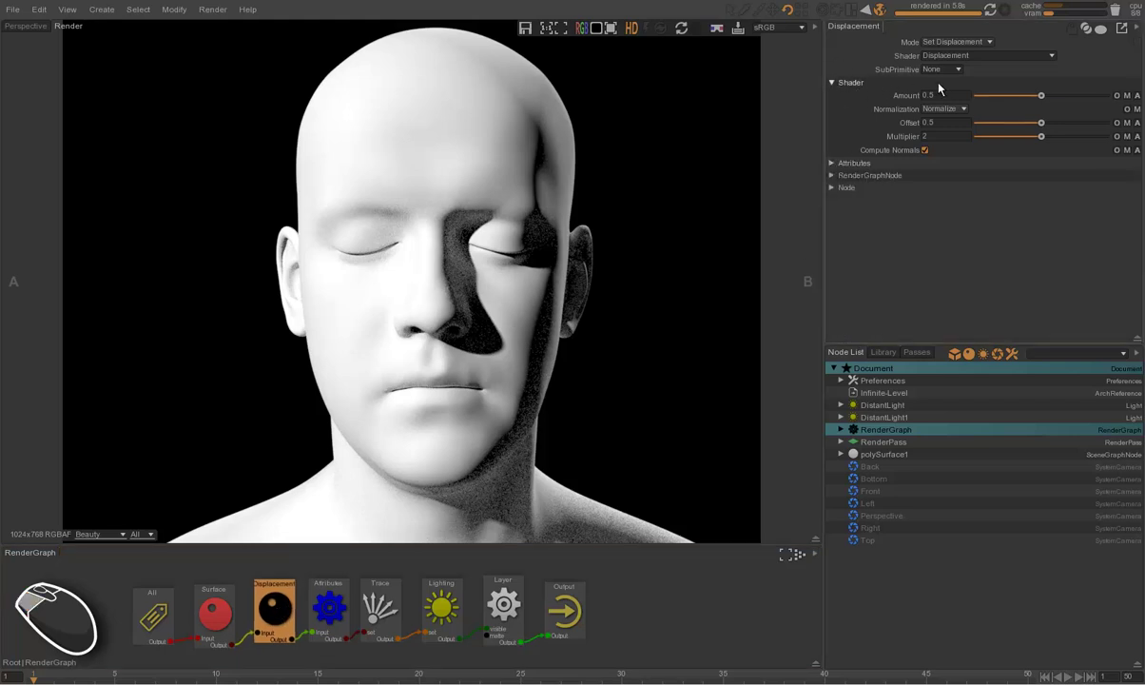
# Review the Displacement node's Amount driven by Infinite-Level_02_Disp_SmoothUV.tif, offset 0.5, multiplier 2.
pyautogui.click(897, 97)
pyautogui.press('alt+Tab')
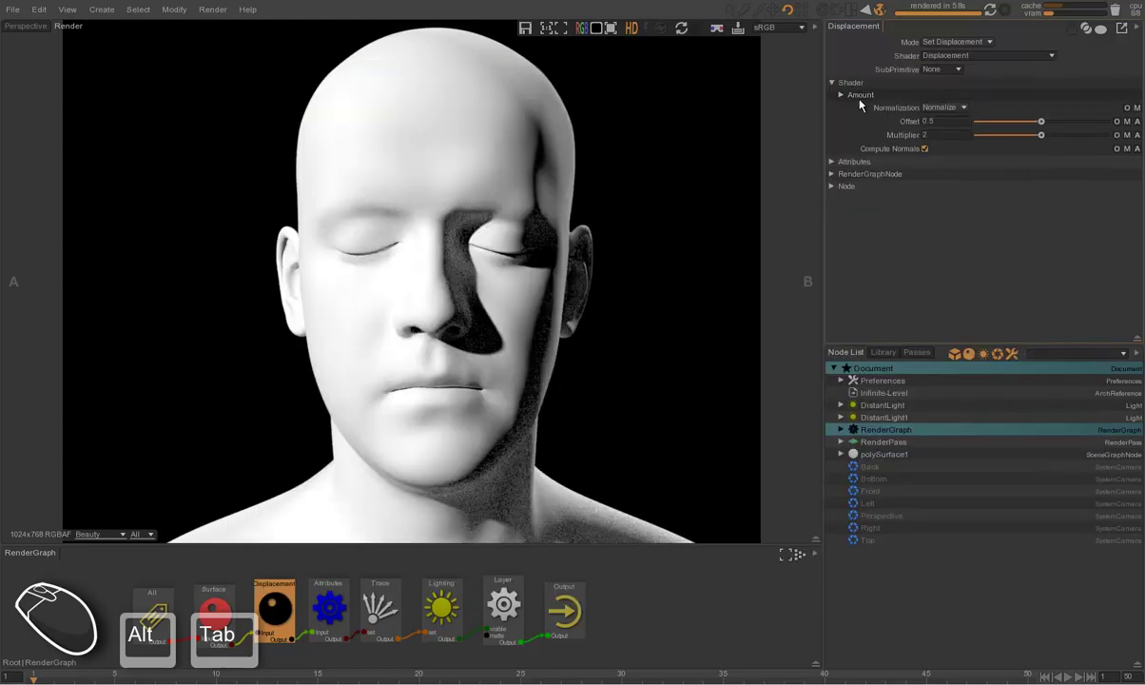
pyautogui.click(866, 102)
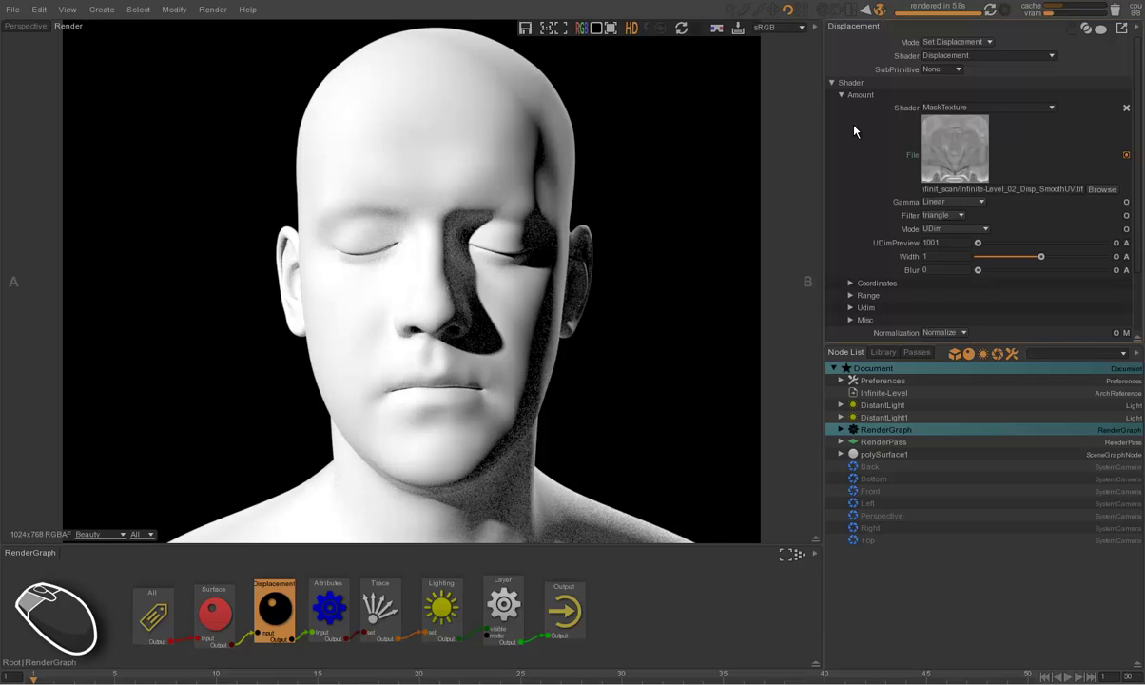
pyautogui.click(865, 100)
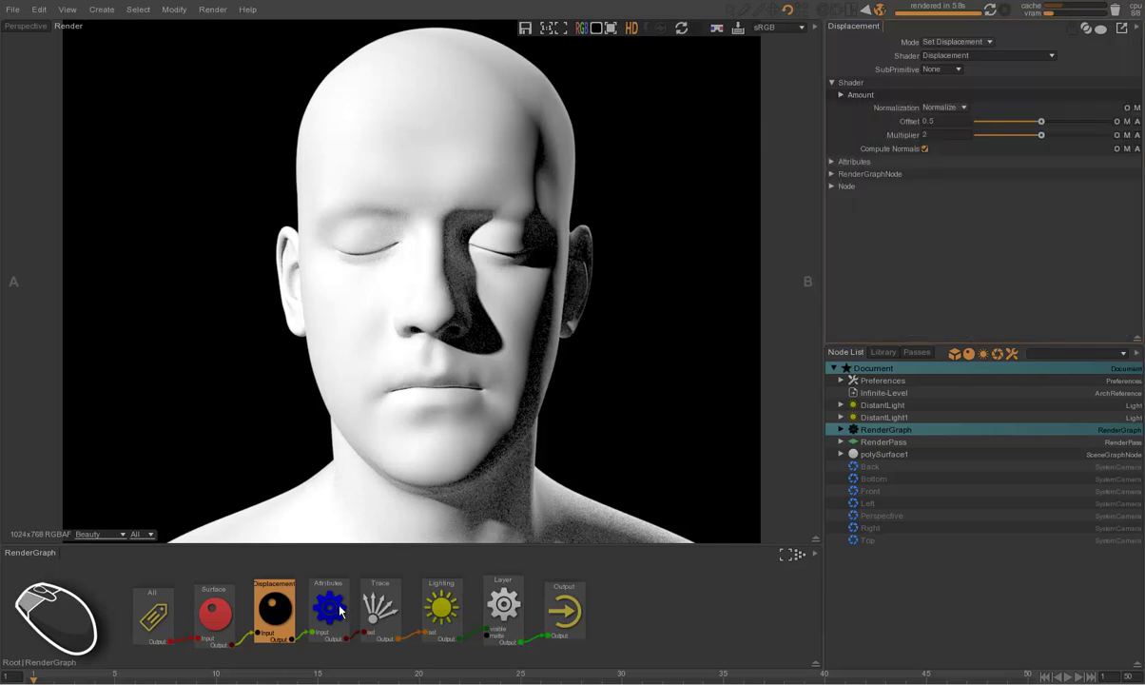
# Enable Displacement on the head in the Attributes node.
pyautogui.click(322, 608)
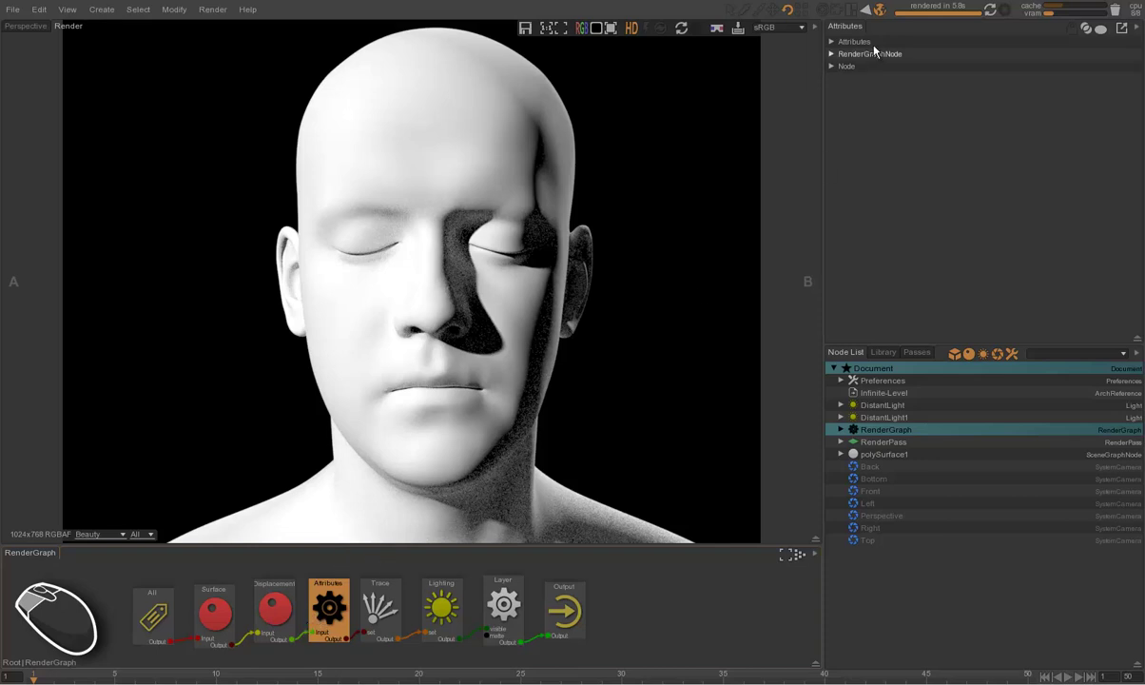
pyautogui.click(864, 44)
pyautogui.click(868, 81)
pyautogui.click(866, 106)
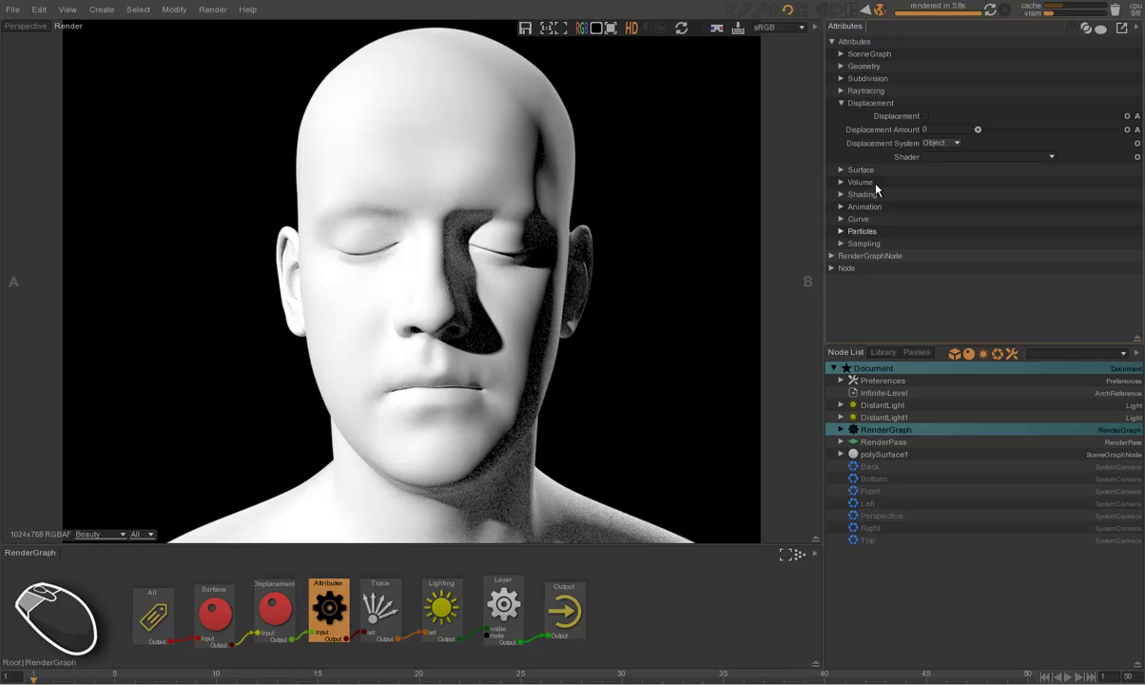
pyautogui.click(929, 114)
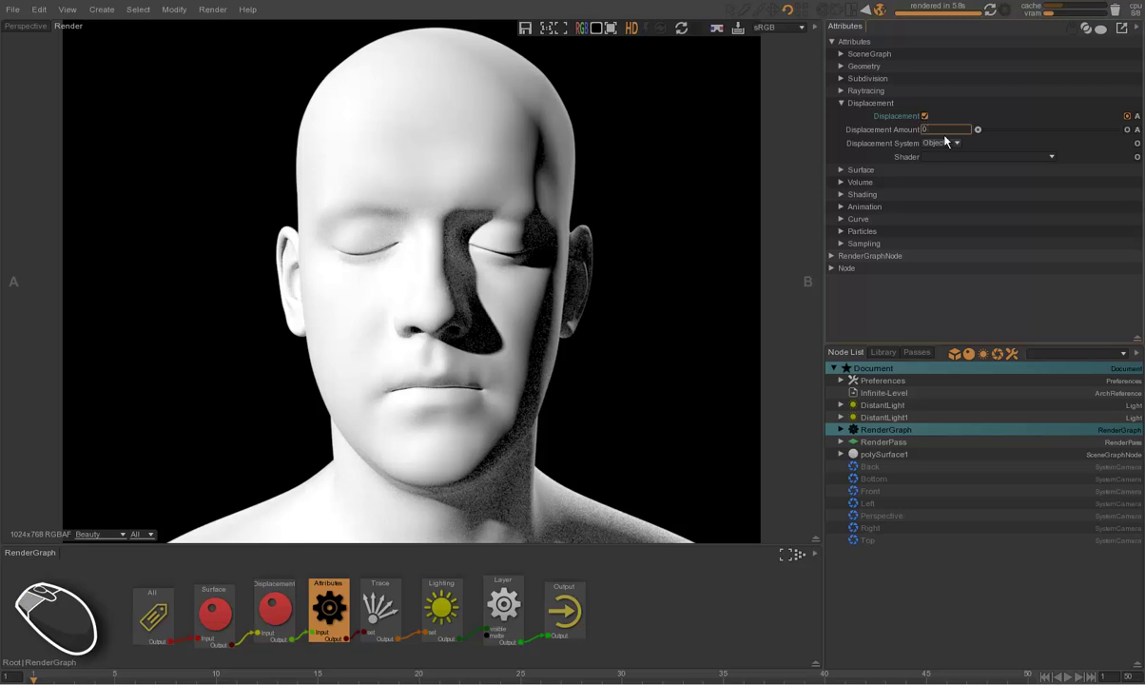
# Set Displacement Amount to 0.005 and re-render to show skin-pore detail.
pyautogui.press('shift+.')
pyautogui.press('shift+0')
pyautogui.press('shift+5')
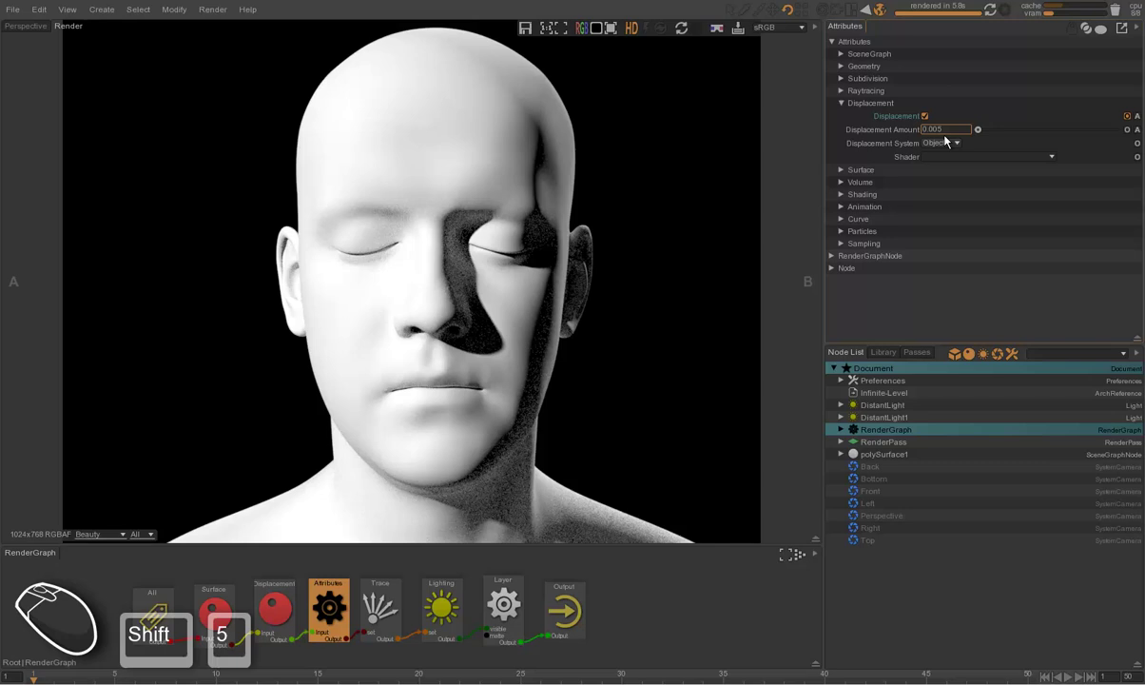
pyautogui.press('Return')
pyautogui.click(777, 354)
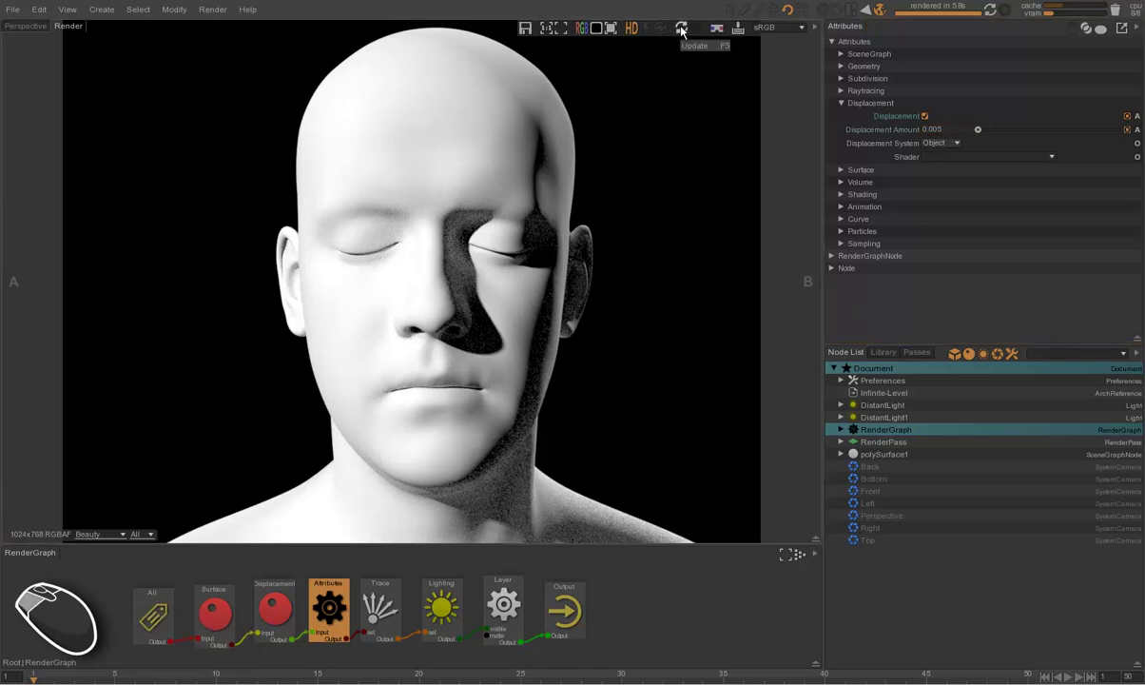
pyautogui.click(683, 27)
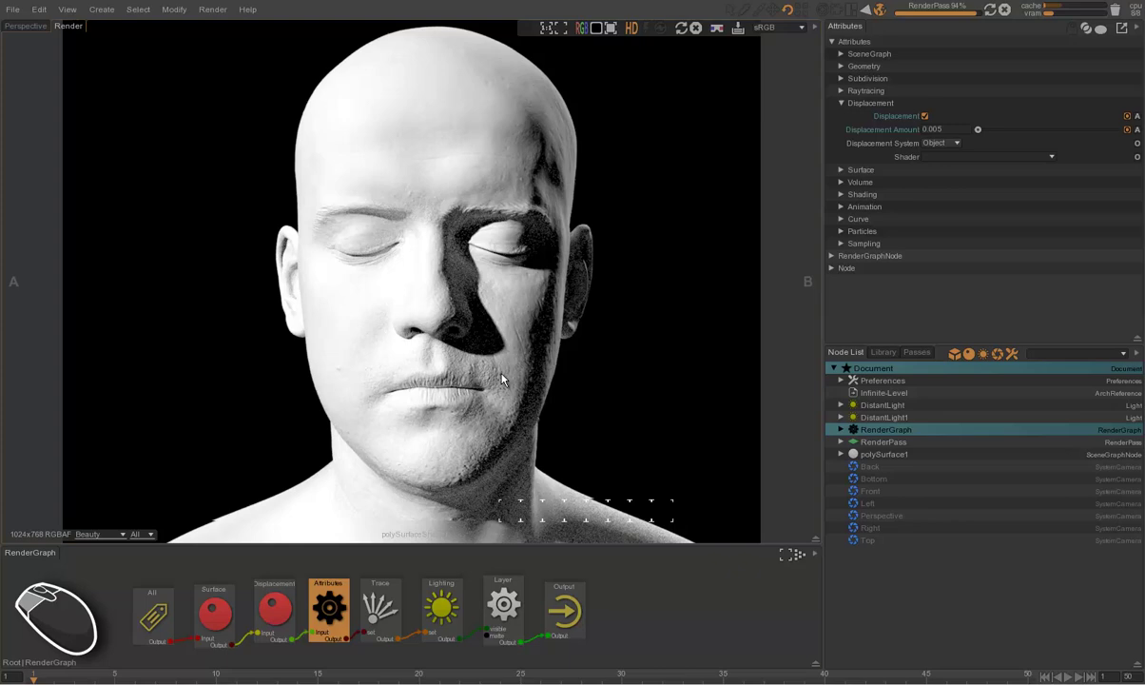
pyautogui.press('alt+Tab')
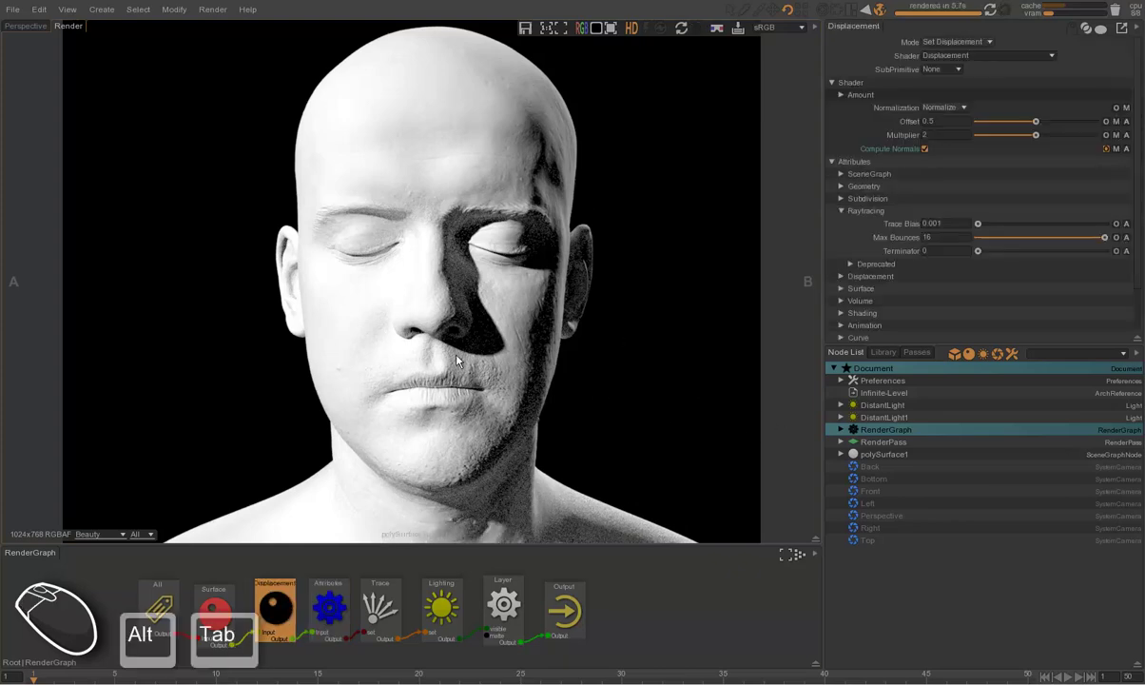
# Add a Surface shader node for the head and name it Skin.
pyautogui.middleClick(472, 615)
pyautogui.click(209, 613)
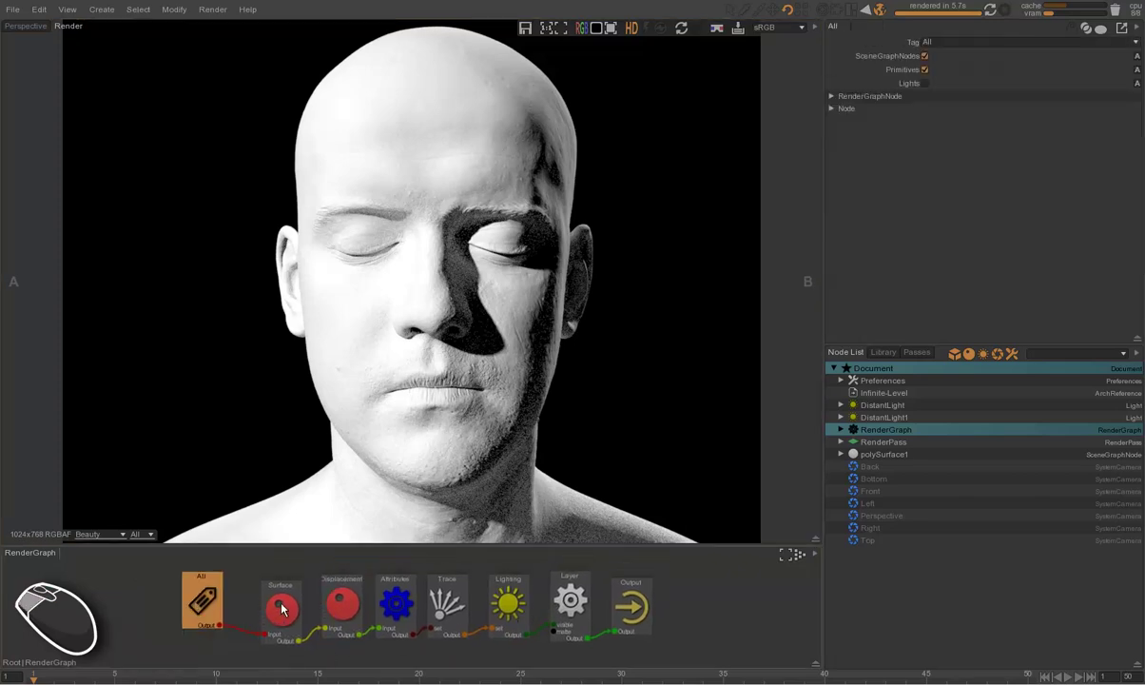
pyautogui.click(277, 596)
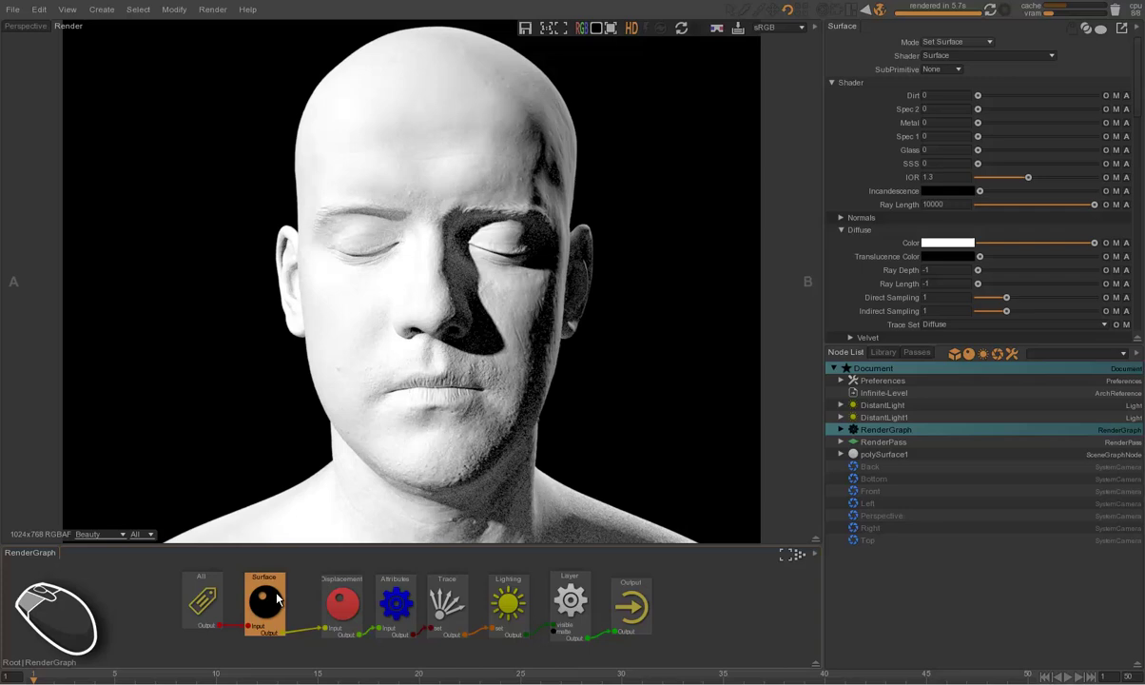
pyautogui.click(288, 586)
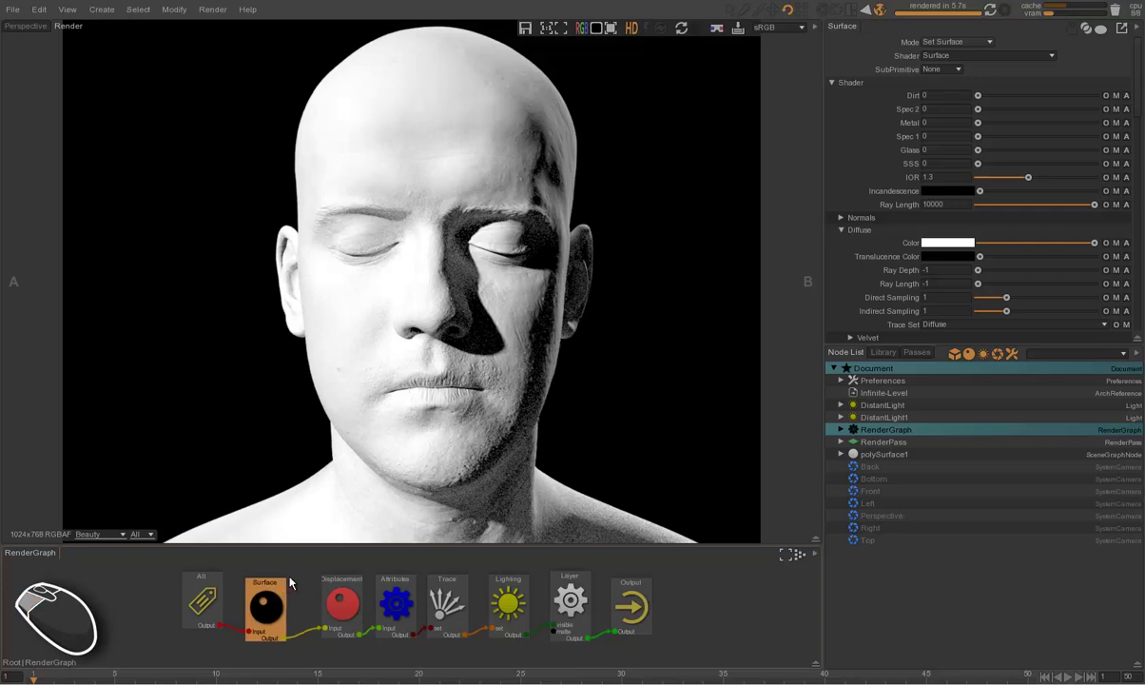
pyautogui.press('Delete')
pyautogui.press('ctrl+space')
pyautogui.press('s')
pyautogui.press('i')
pyautogui.press('Down')
pyautogui.press('Return')
# Set the Skin shader's Spec 1 and SSS to 1 and IOR to 1.4.
pyautogui.moveTo(297, 576); pyautogui.dragTo(269, 623)
pyautogui.moveTo(271, 611); pyautogui.dragTo(270, 632)
pyautogui.click(271, 623)
pyautogui.click(858, 234)
pyautogui.click(866, 249)
pyautogui.click(866, 291)
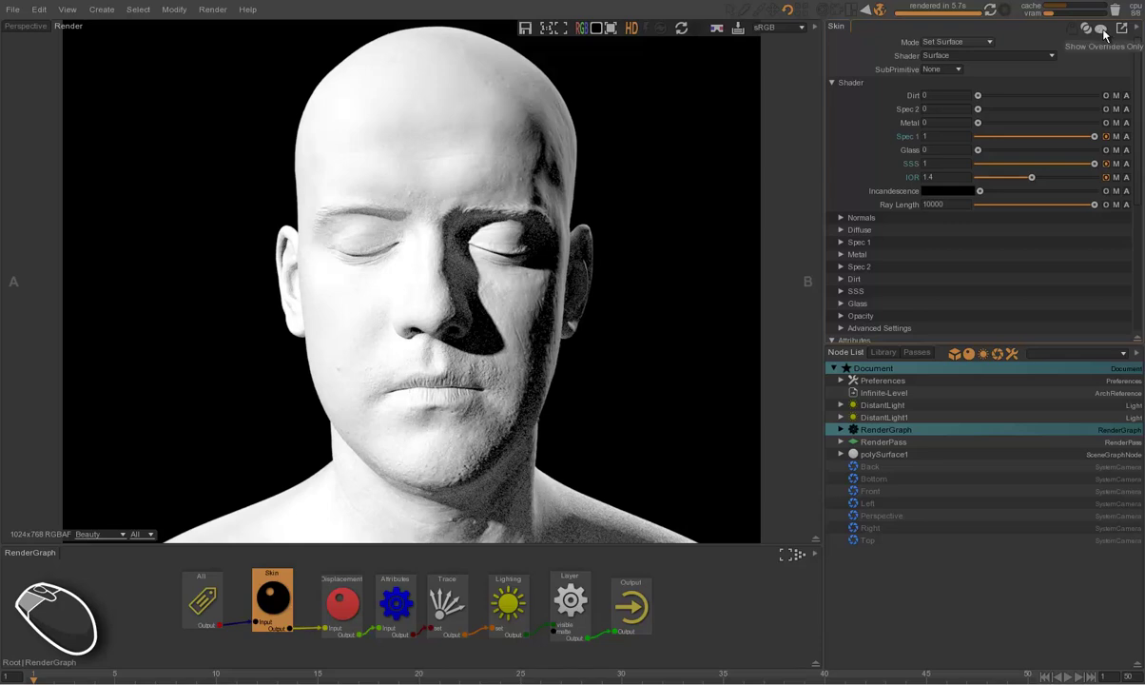
# With Show Overrides Only on, set the Skin shader's SSS Width to 0.002.
pyautogui.click(1103, 33)
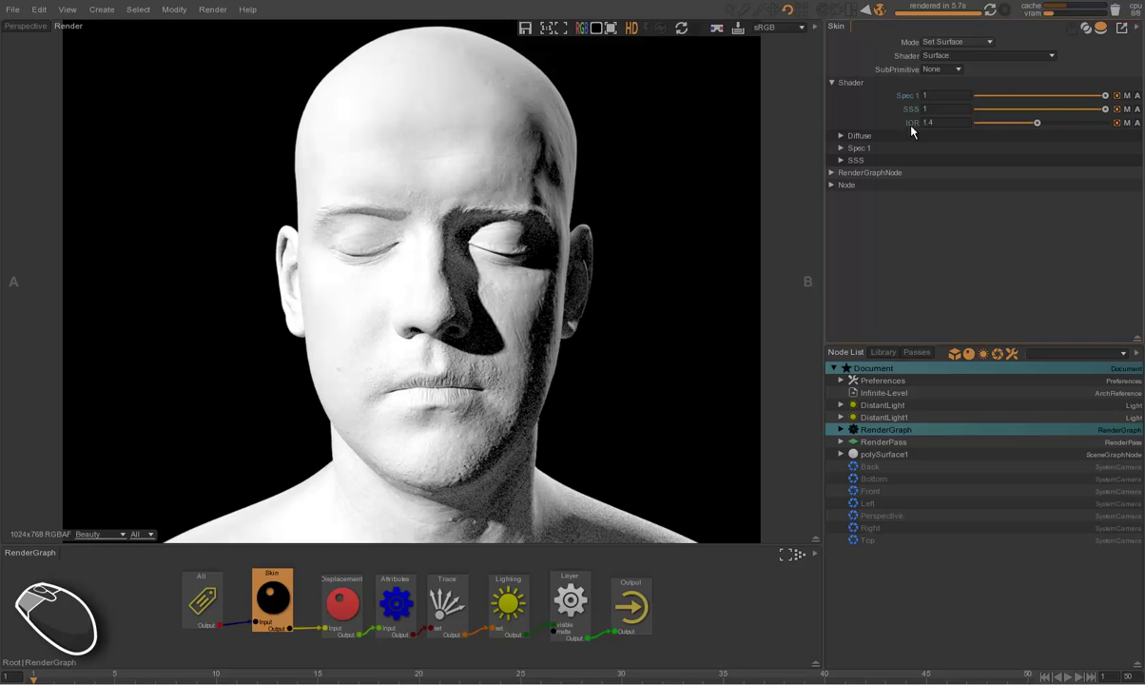
pyautogui.click(867, 138)
pyautogui.click(875, 161)
pyautogui.click(857, 192)
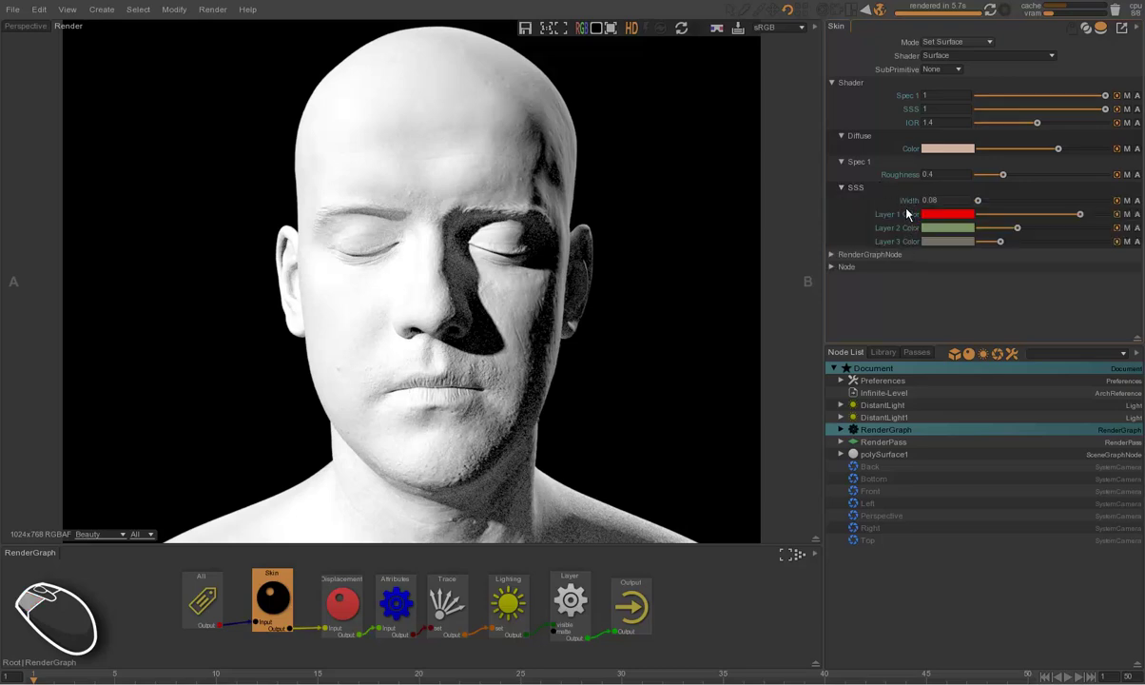
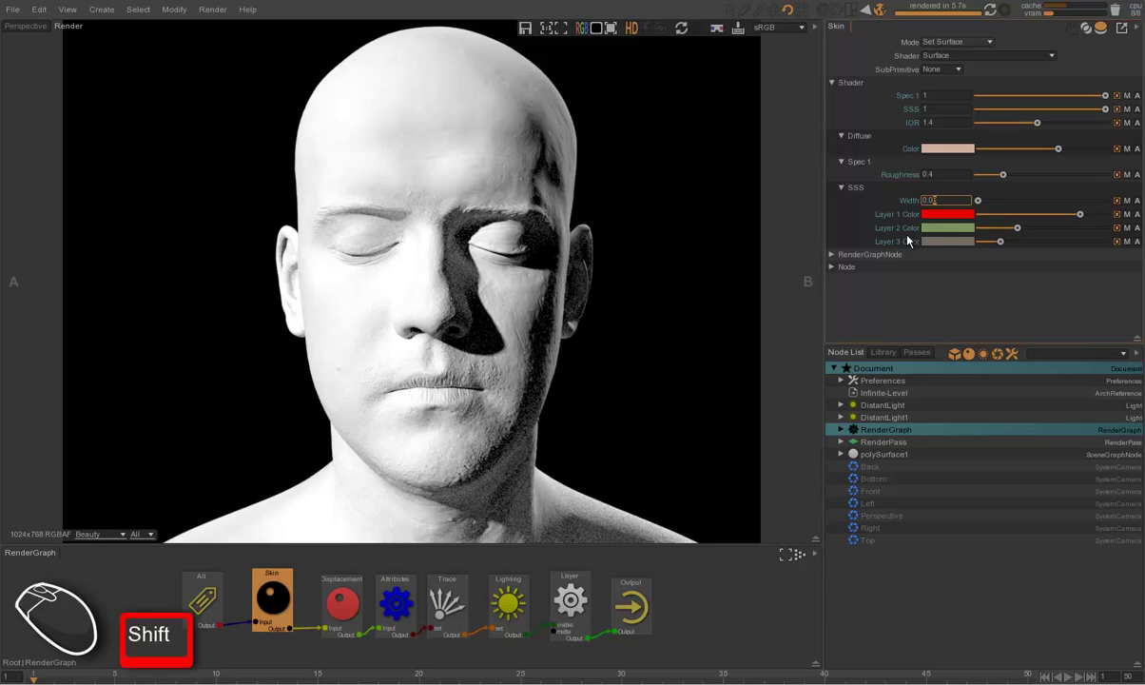
pyautogui.press('shift+0')
pyautogui.press('shift+2')
pyautogui.press('Return')
pyautogui.click(776, 223)
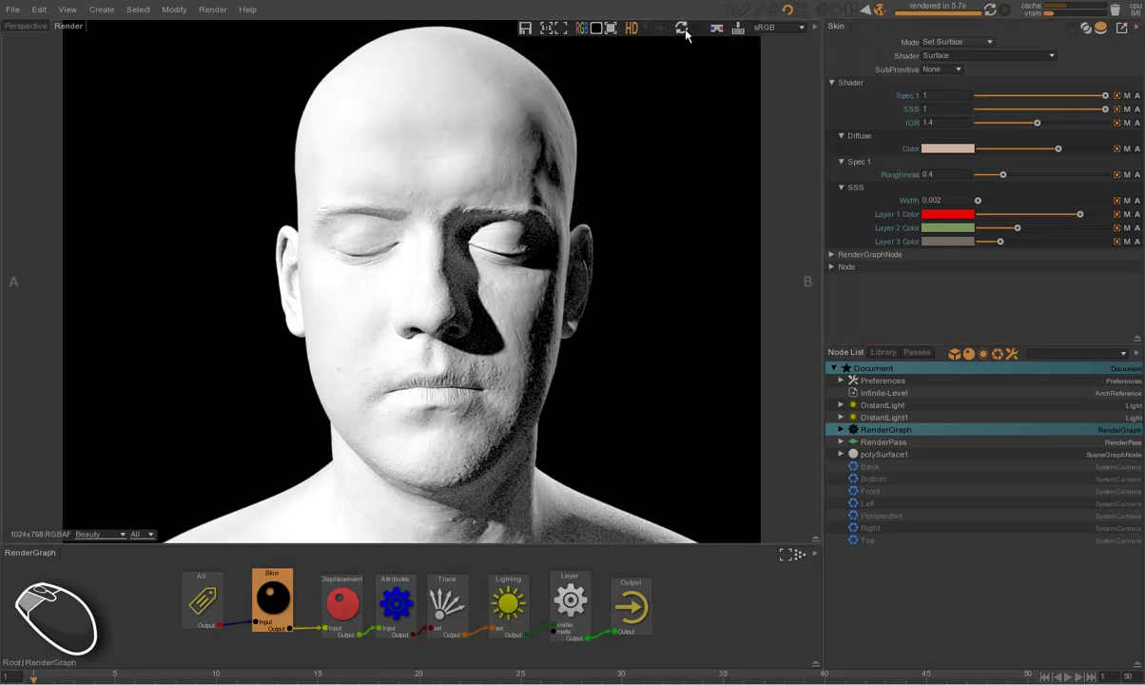
# Update the render so the head shows pinkish subsurface skin tones.
pyautogui.click(649, 33)
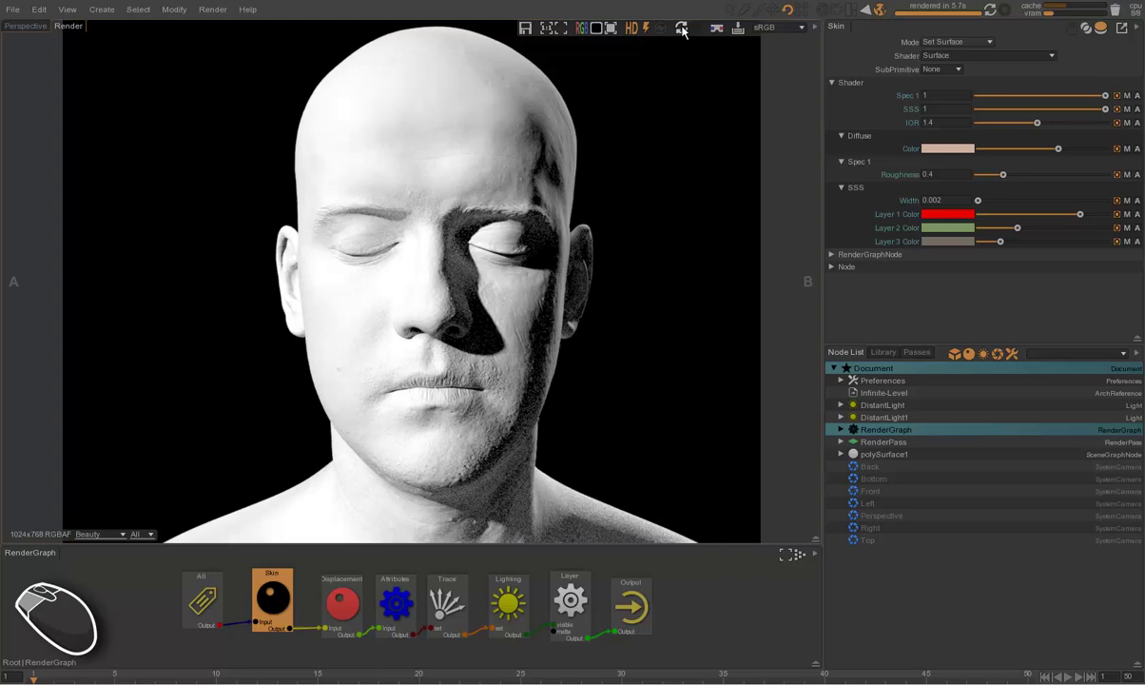
pyautogui.click(684, 28)
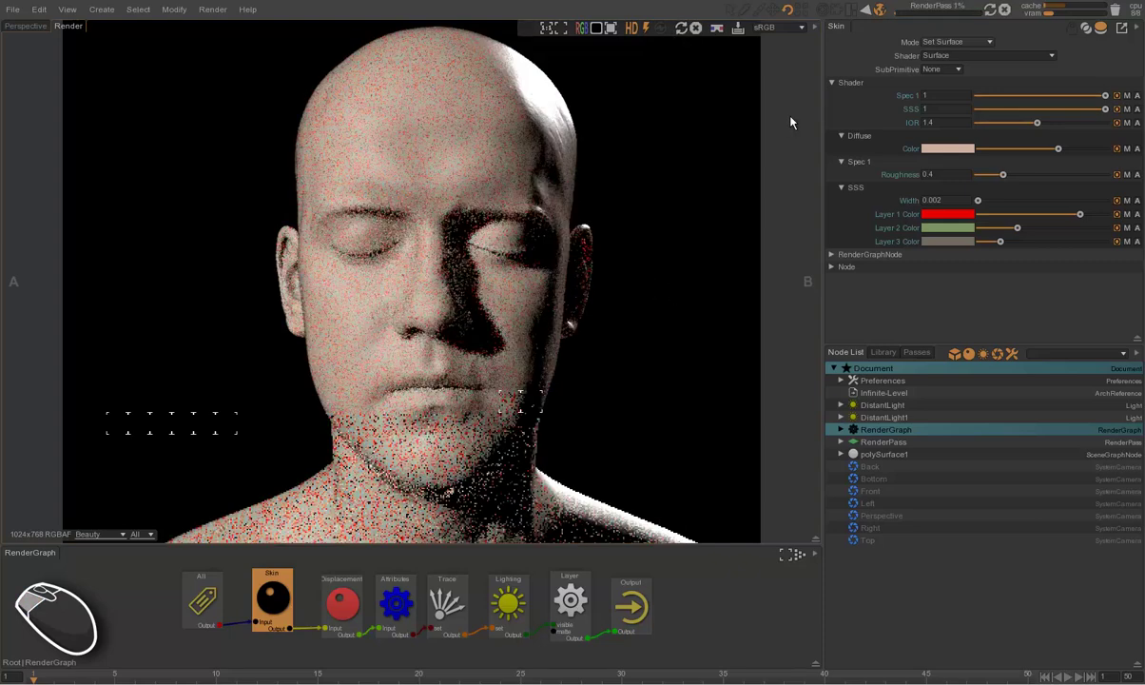
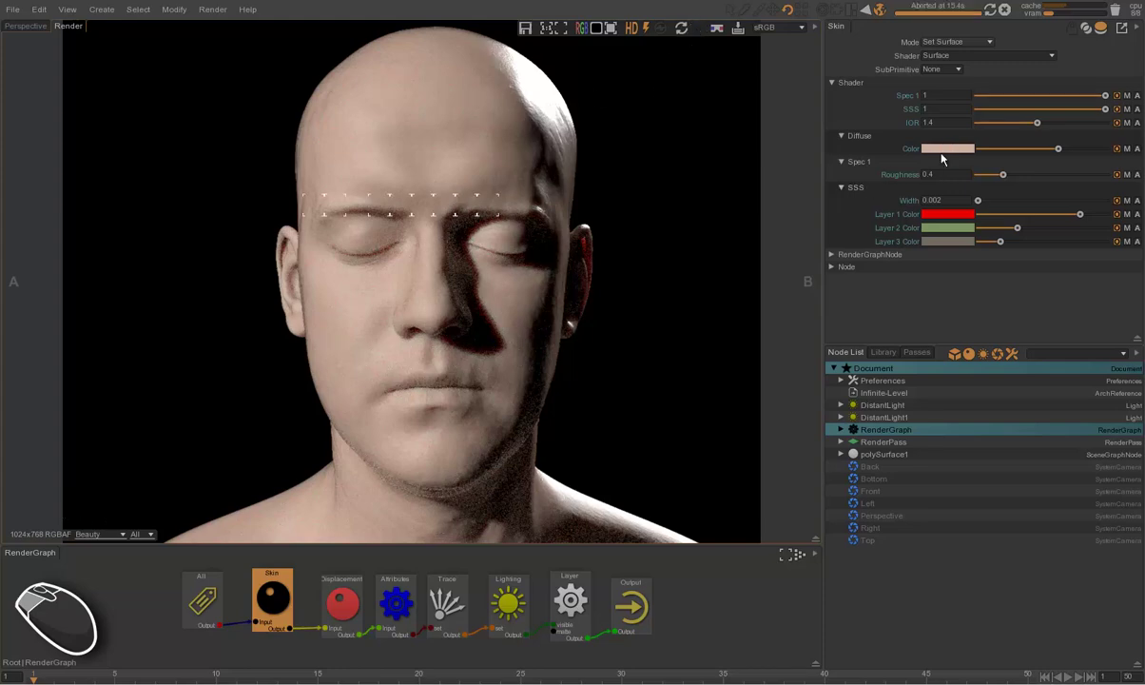
# Attach a skin texture file to the Skin shader's Diffuse Color and re-render the head.
pyautogui.press('alt+Tab')
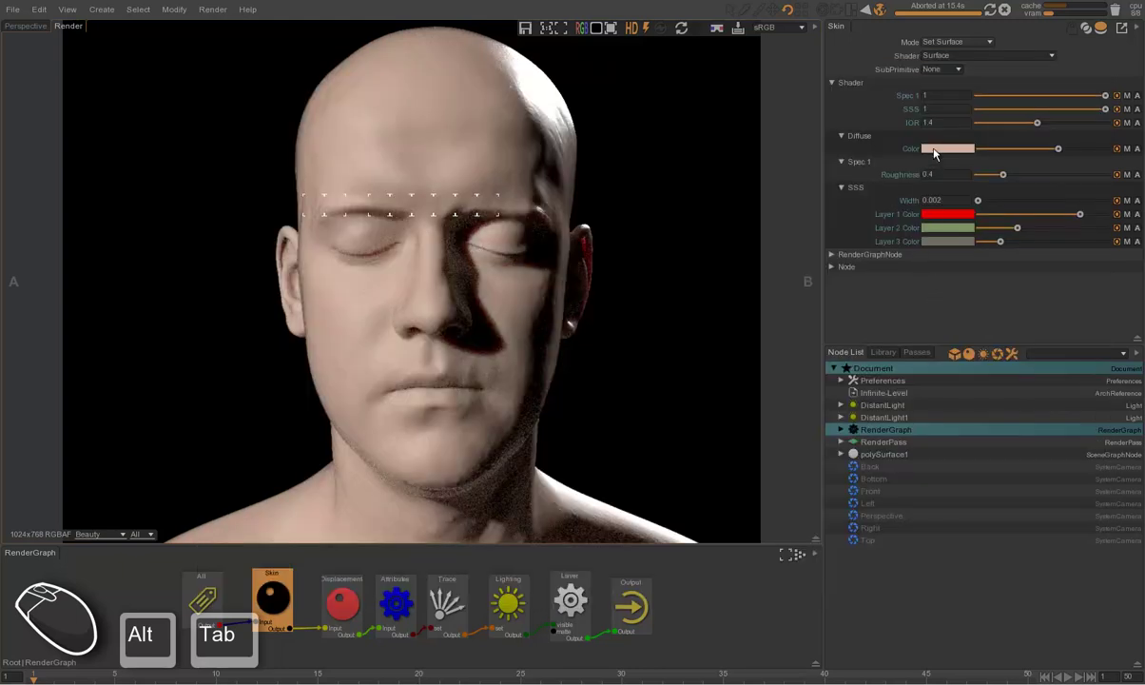
pyautogui.click(784, 178)
pyautogui.click(681, 30)
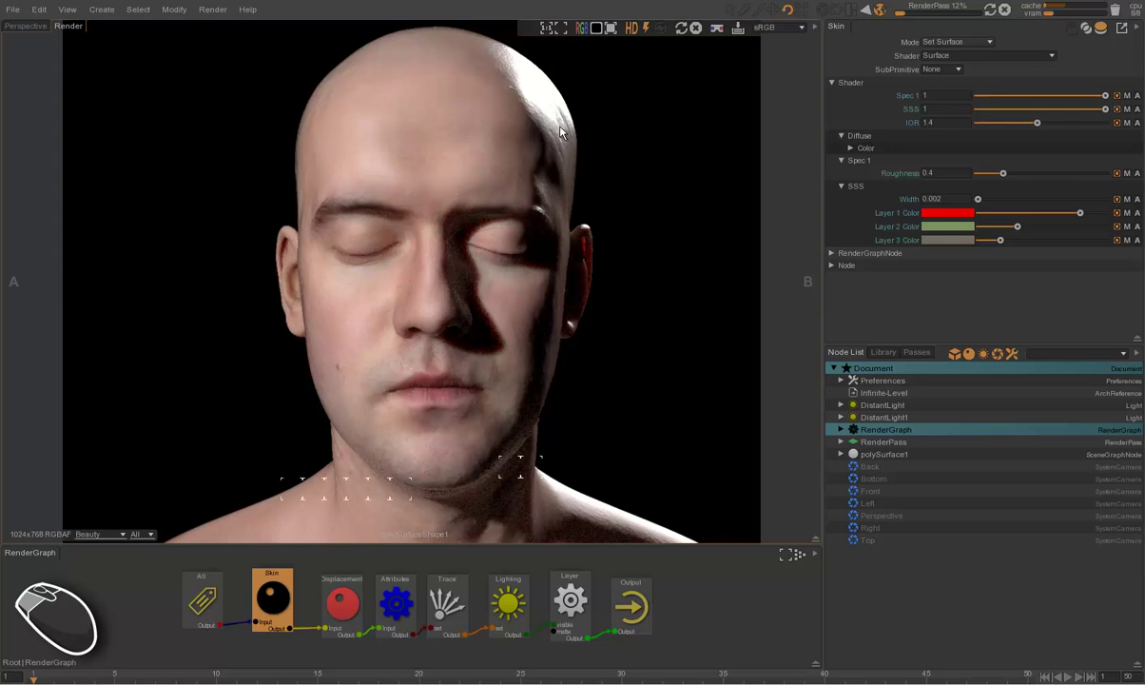
# Stop the render and uncheck Compute Normals in the Displacement shader attributes.
pyautogui.click(699, 33)
pyautogui.click(348, 605)
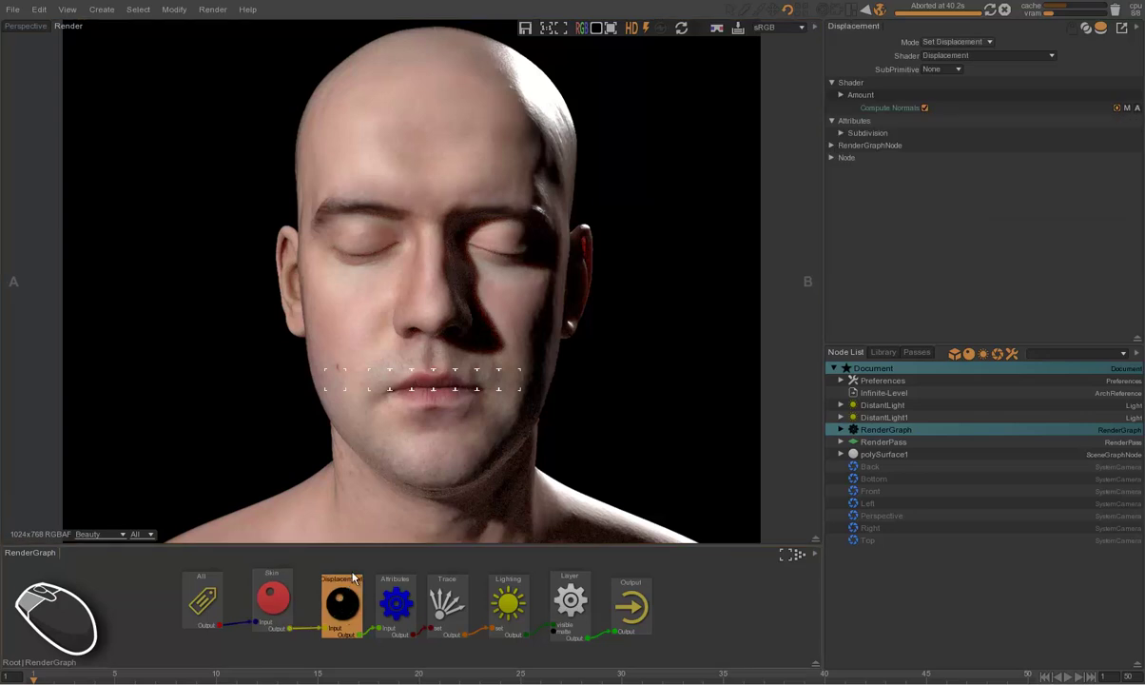
pyautogui.click(1111, 31)
pyautogui.click(929, 152)
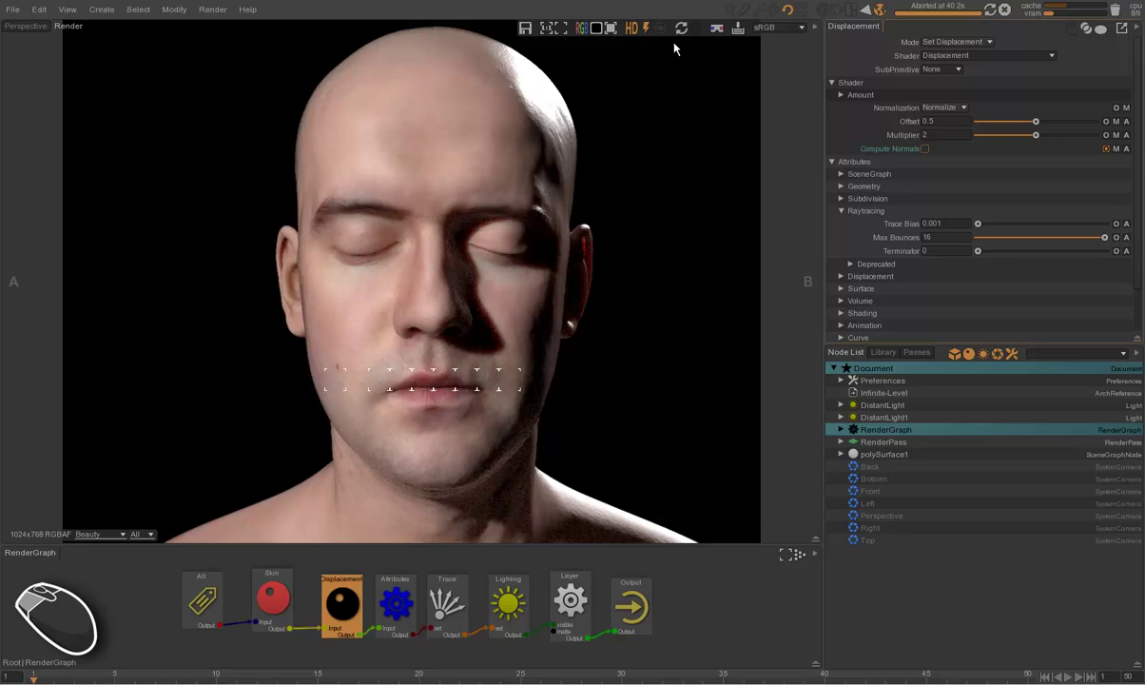
# Render the head briefly without computed normals, stopping it at about 7.4 s.
pyautogui.click(685, 31)
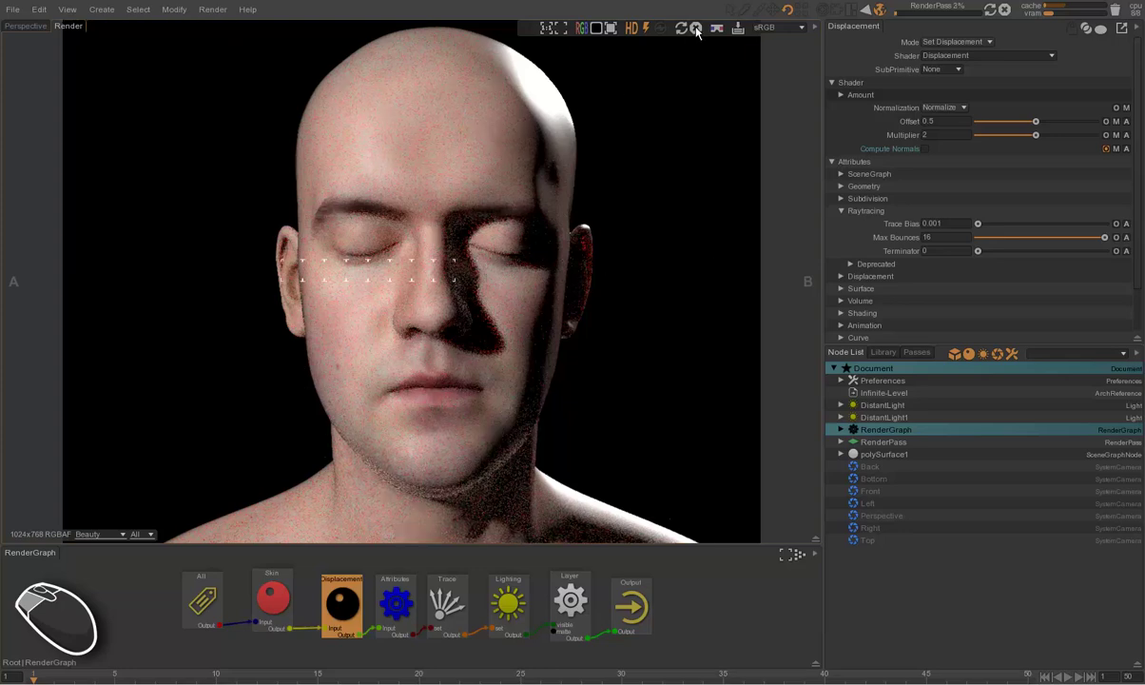
pyautogui.click(705, 26)
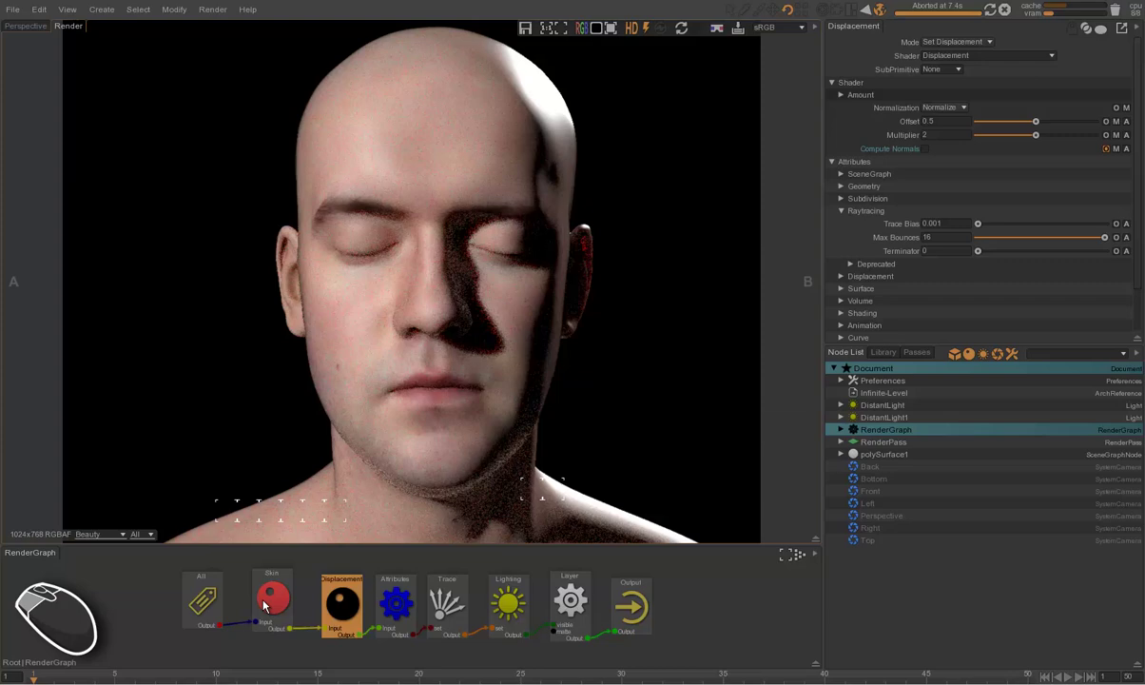
pyautogui.moveTo(264, 547); pyautogui.dragTo(867, 234)
# Set the Skin shader's Normals > Normal shader to BumpMap.
pyautogui.click(866, 234)
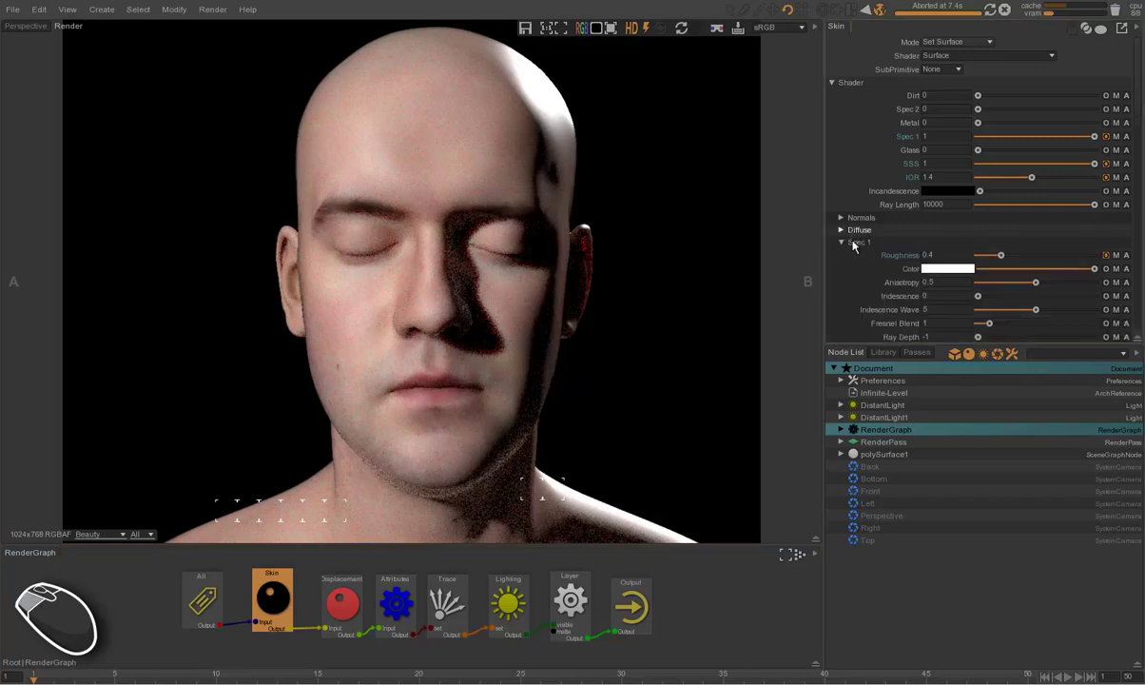
pyautogui.click(857, 253)
pyautogui.click(862, 245)
pyautogui.click(862, 296)
pyautogui.click(862, 224)
pyautogui.click(1130, 247)
pyautogui.click(1052, 266)
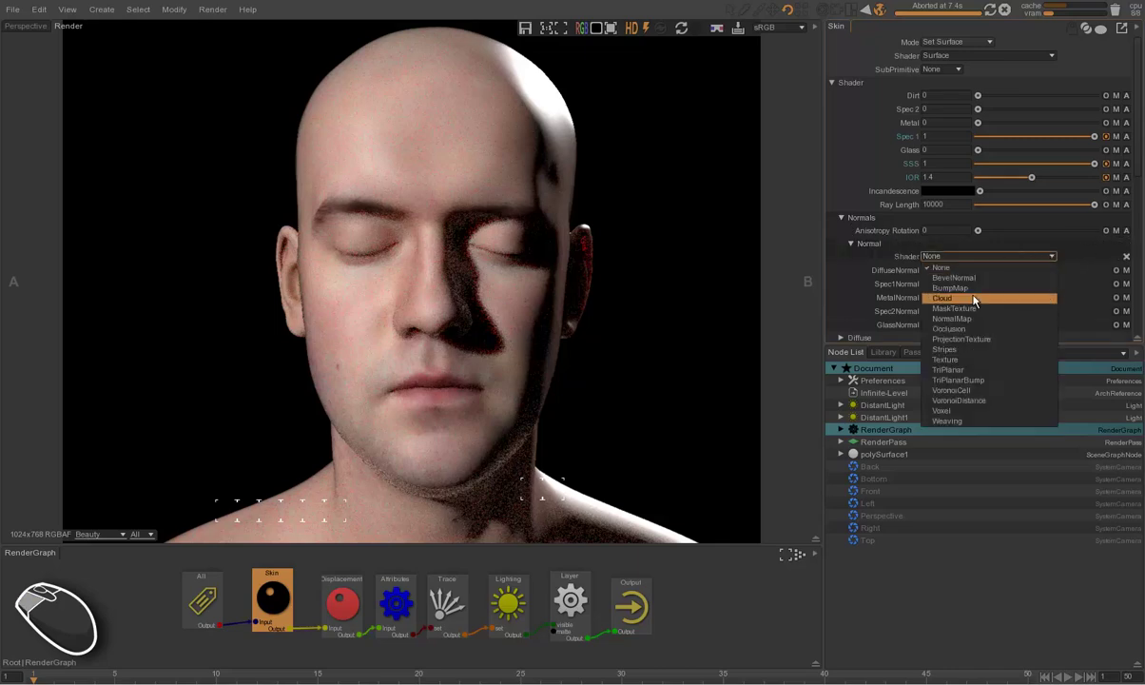
pyautogui.click(979, 289)
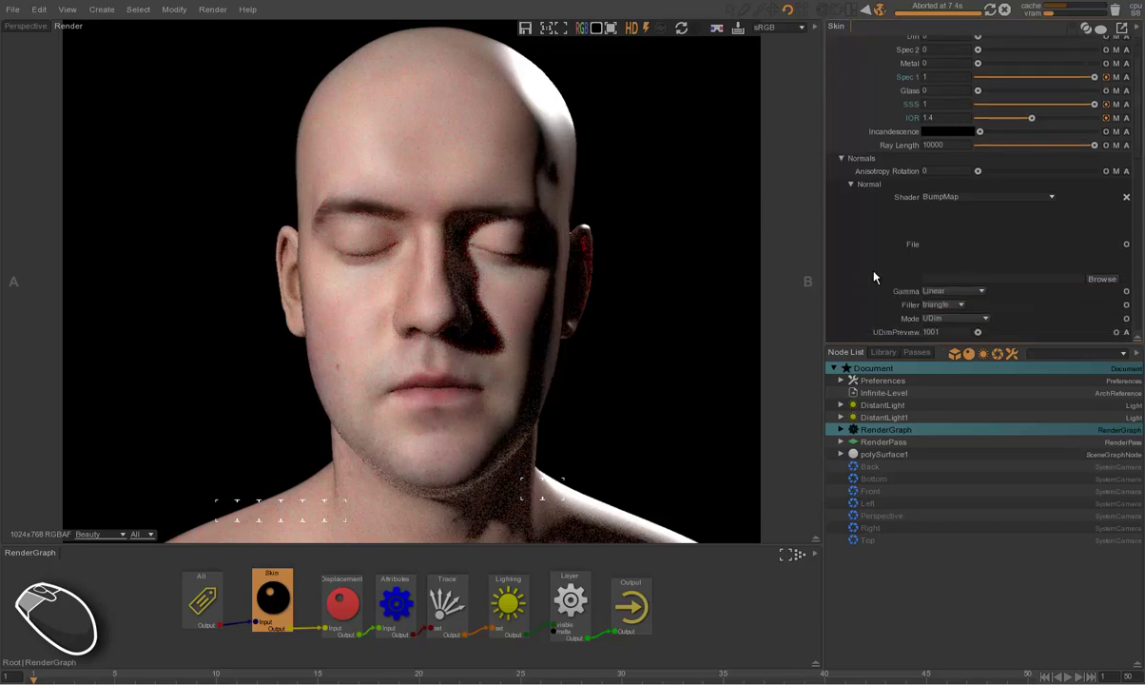
# Load Infinite-Level_02_Disp_SmoothUV.tif as the BumpMap texture file.
pyautogui.press('alt+Tab')
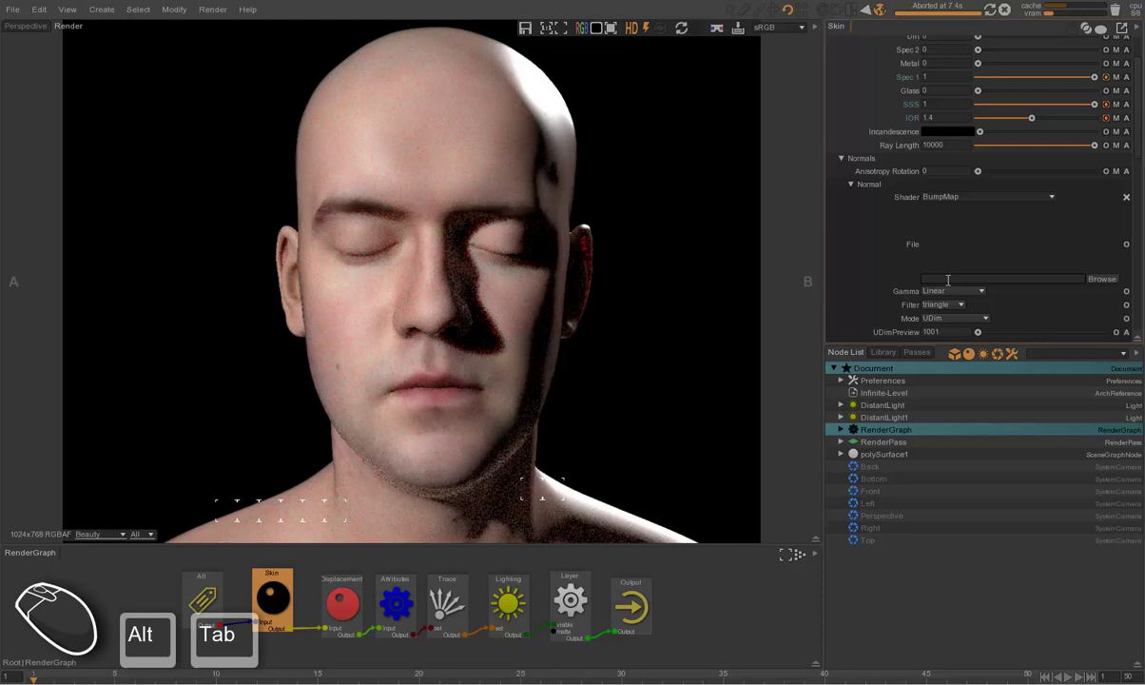
pyautogui.click(847, 260)
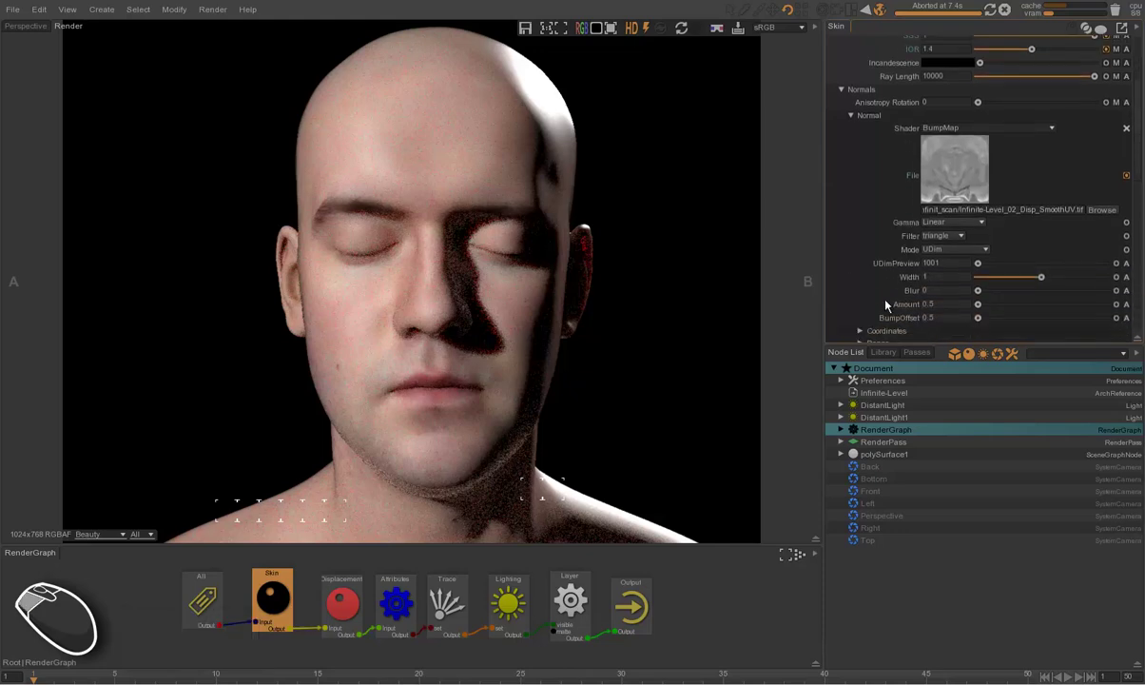
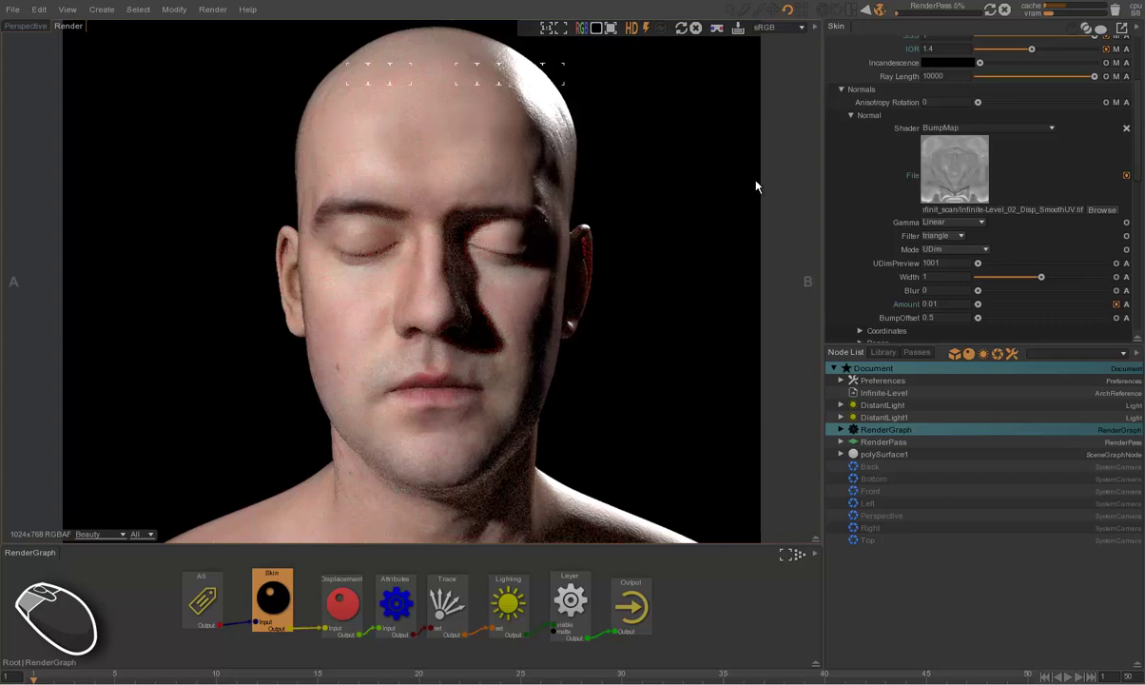
# With bump amount 0.01, stop the render and enlarge the view of the finished bump-mapped head.
pyautogui.click(703, 32)
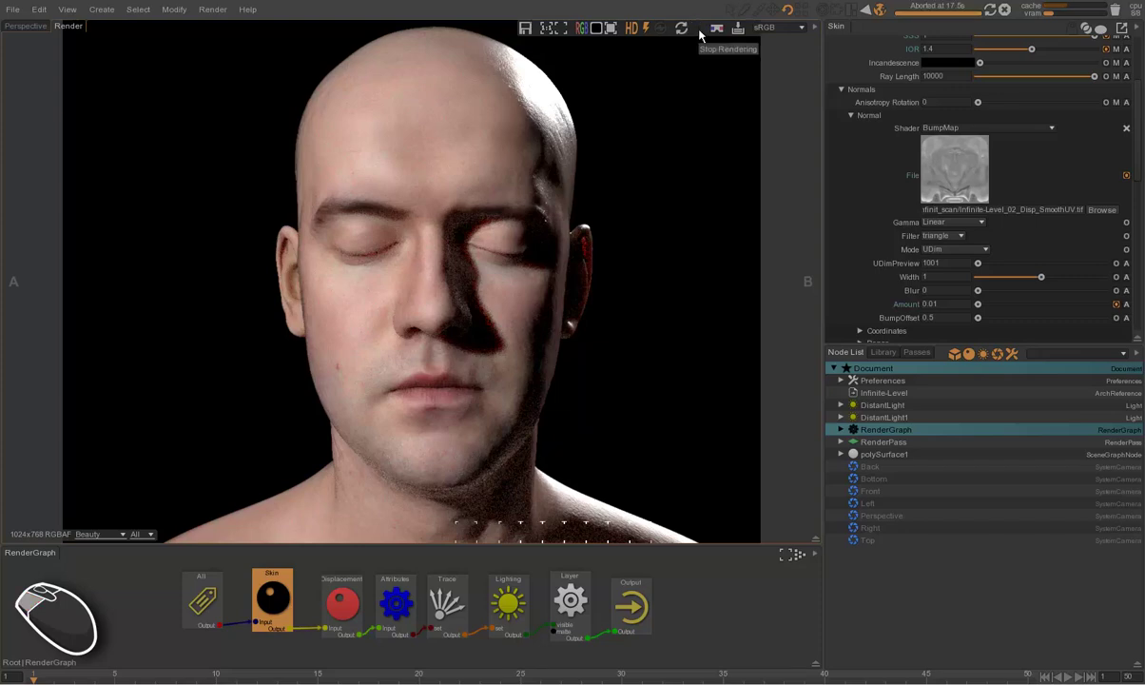
pyautogui.press('alt+Tab')
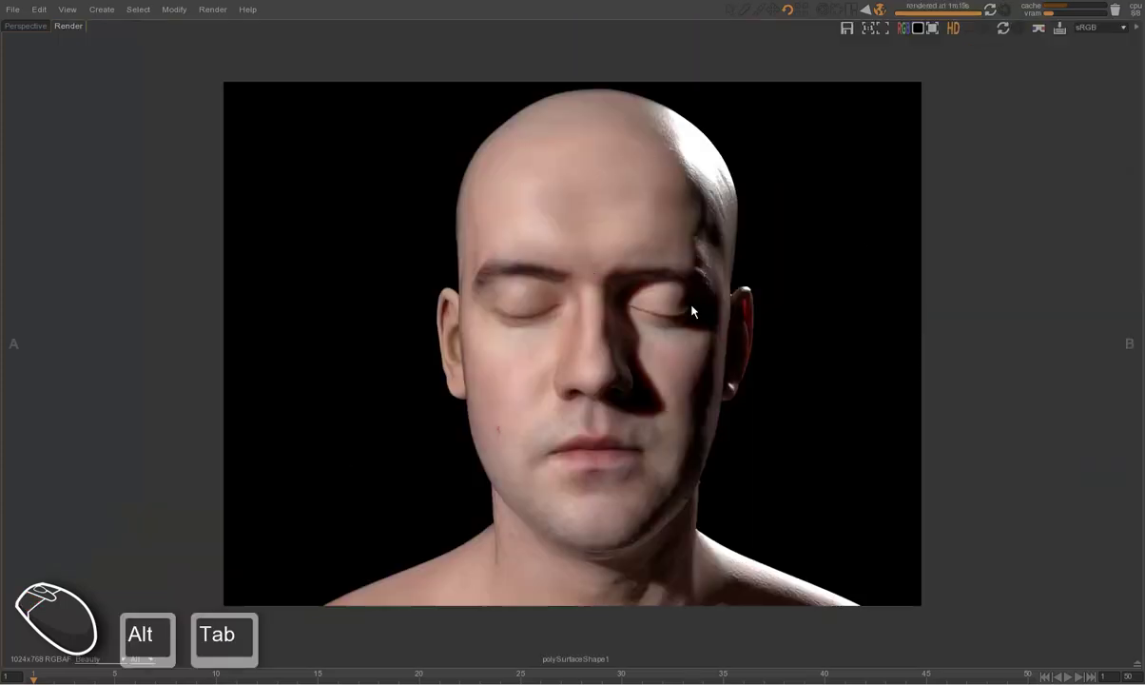